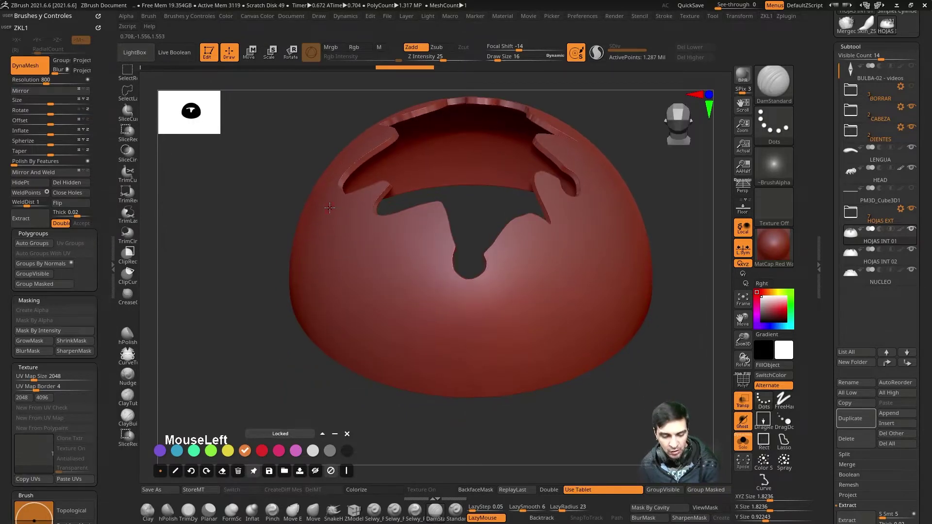
Smooth the jagged edge and lower notch of the HOJAS EXT shell opening with the Smooth brush.
left_click(592, 108)
left_click(546, 273)
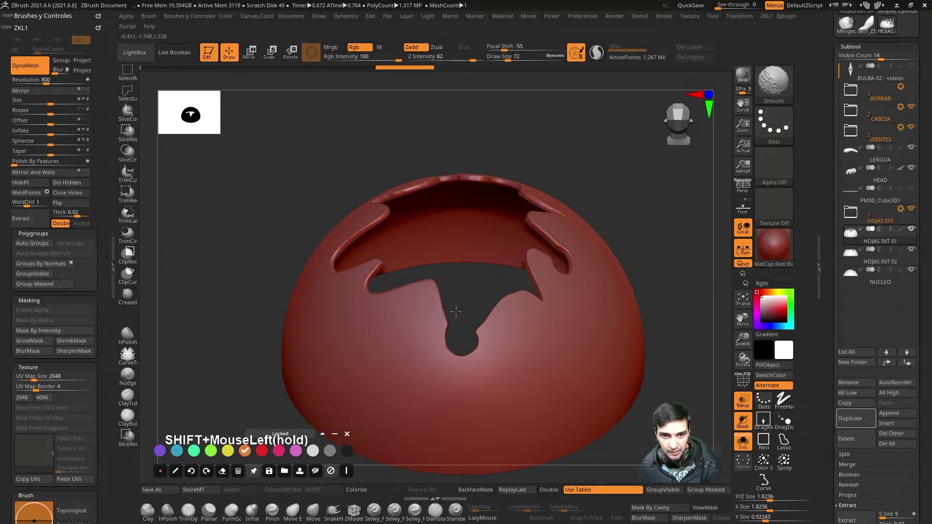
left_click(642, 193)
left_click(554, 259)
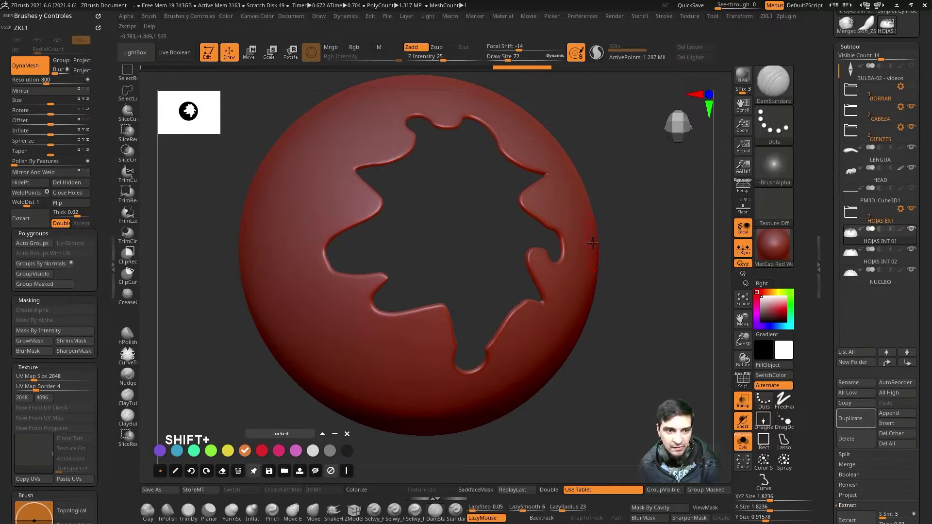
left_click(607, 367)
left_click(614, 339)
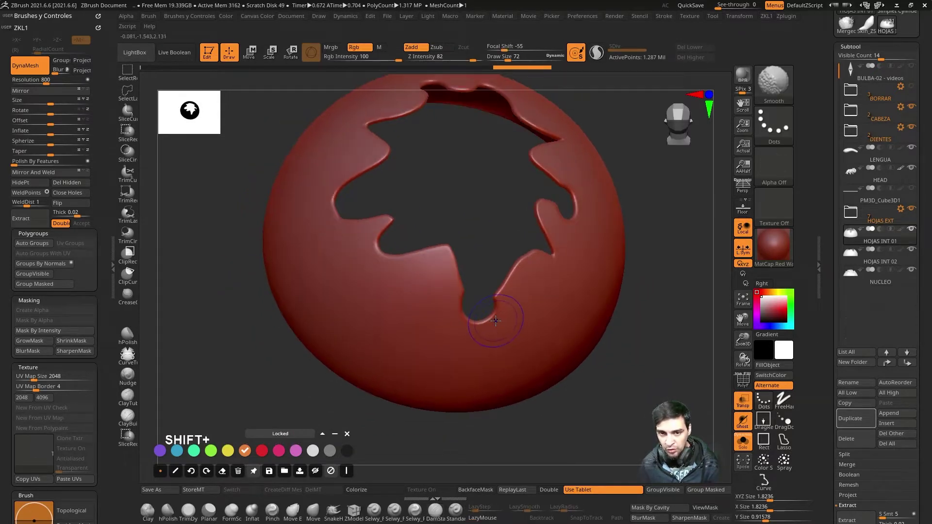
Soften the upper edge and remaining rim of the leaf cutout all the way around.
left_click(478, 318)
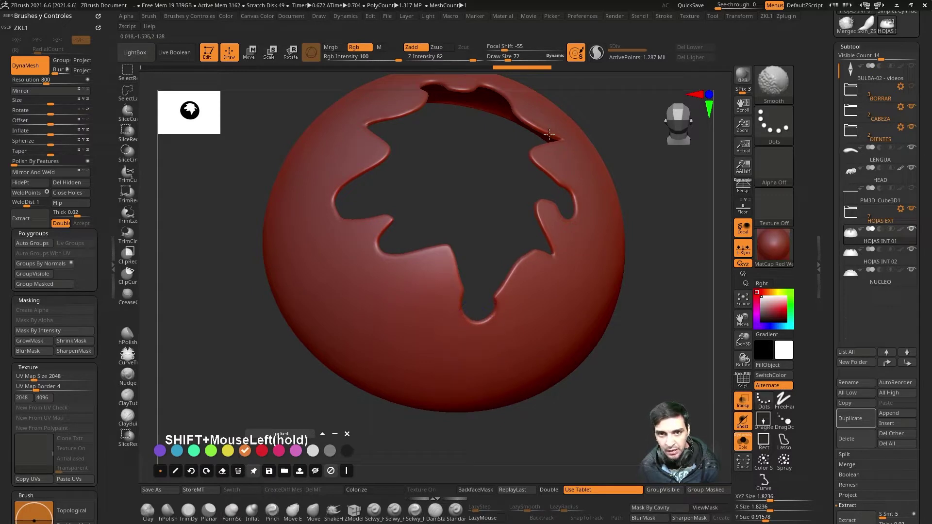
left_click(331, 221)
left_click(660, 363)
left_click(679, 230)
left_click(640, 275)
left_click(609, 250)
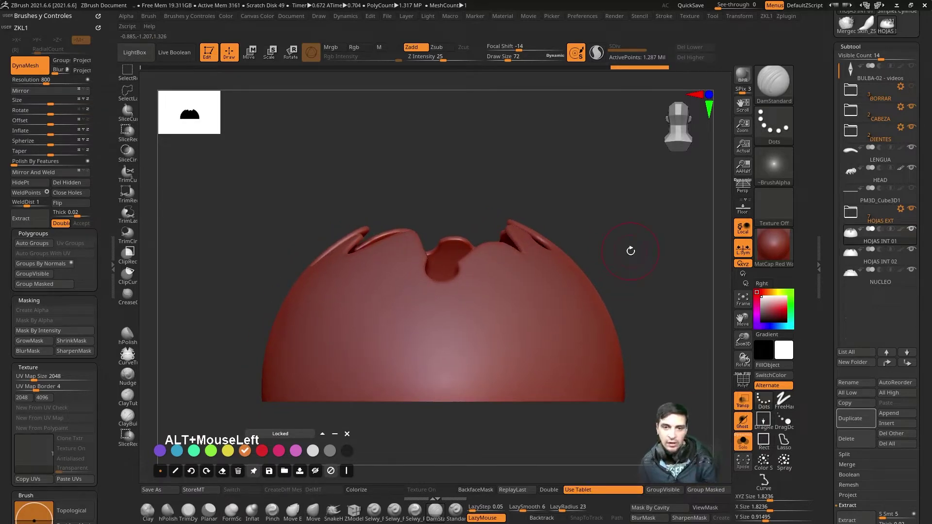
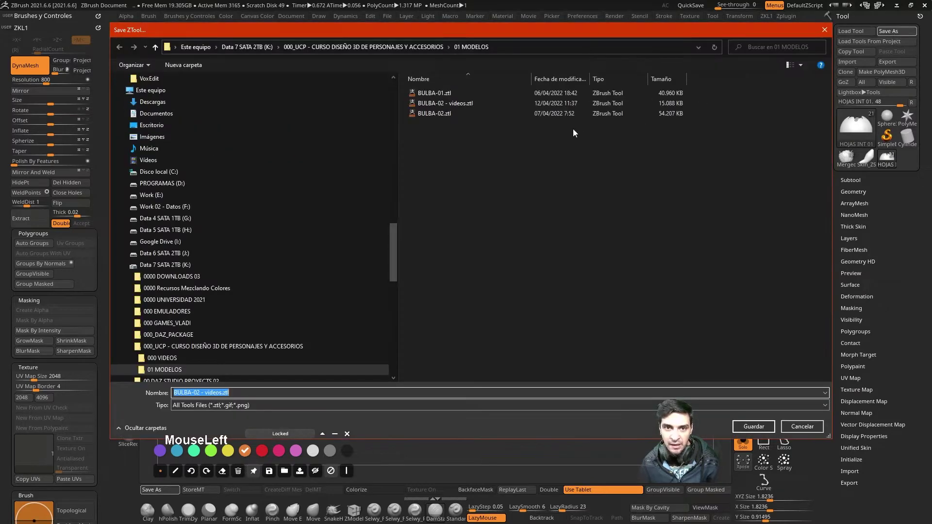
Save the tool over the existing BULBA-02 - videos.ztl file.
left_click(493, 101)
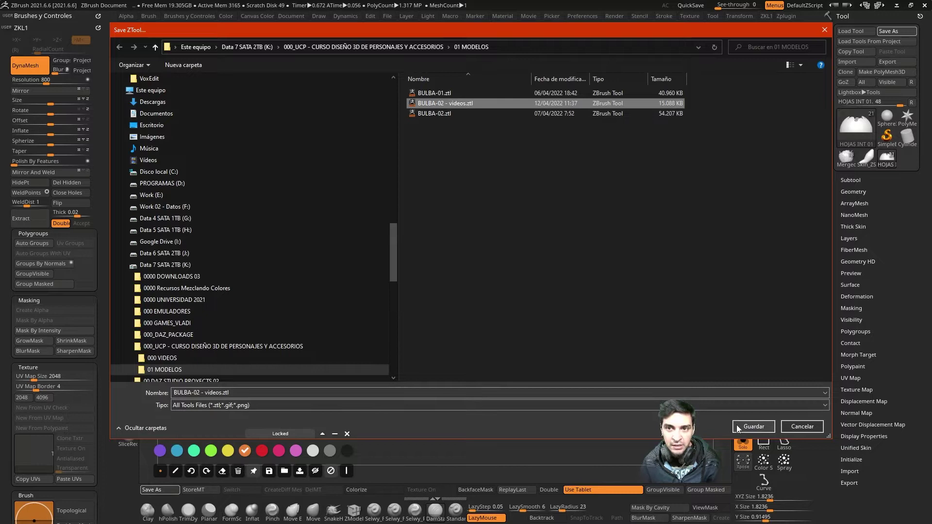
left_click(750, 426)
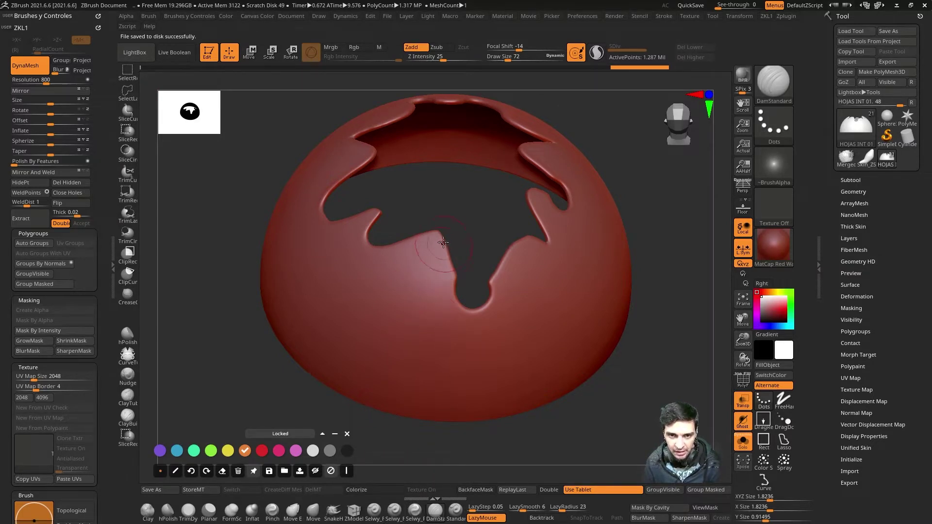
Carve curved leaf outlines on the shell front and deepen their fold edges.
left_click_drag(437, 232, 308, 384)
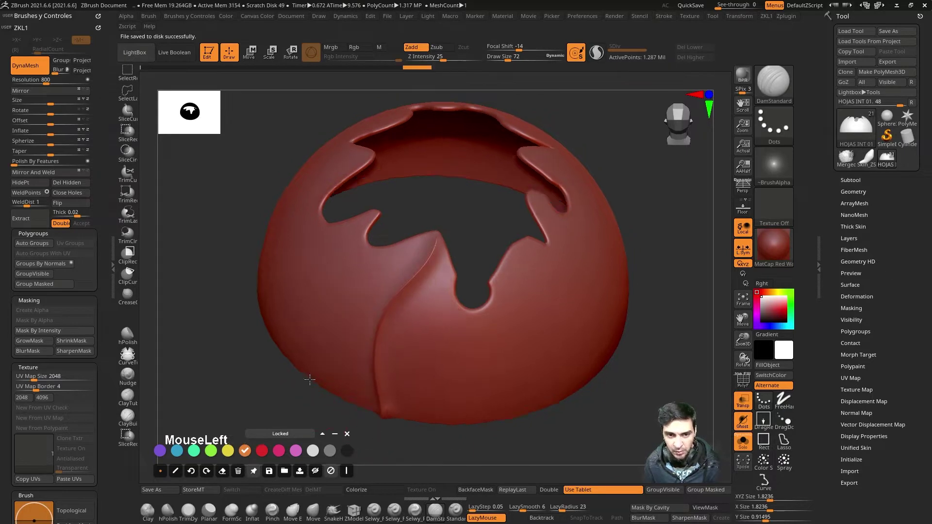
left_click(615, 264)
left_click(407, 369)
left_click(390, 416)
left_click_drag(418, 418, 402, 311)
left_click(486, 283)
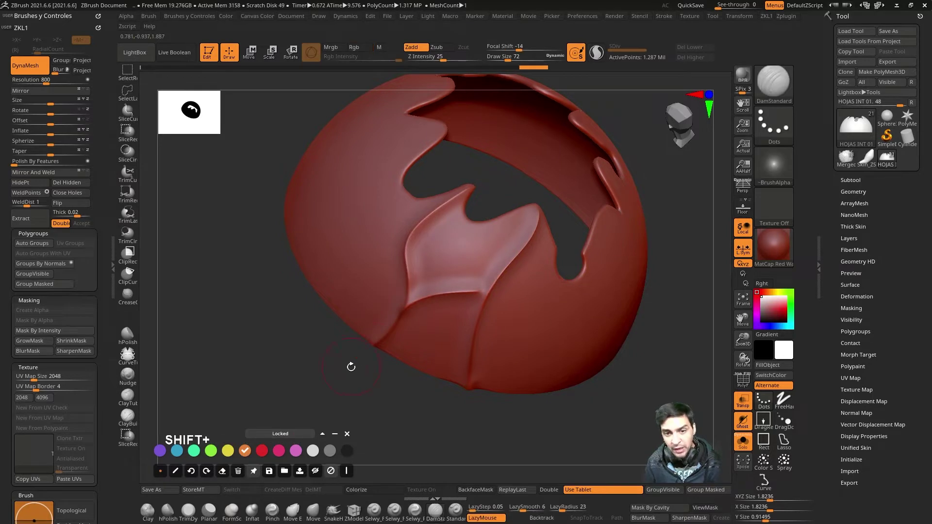
Add leaf folds on the shell side and sharpen the leaf tips near the opening.
left_click(314, 362)
left_click(286, 352)
left_click(304, 329)
left_click(298, 321)
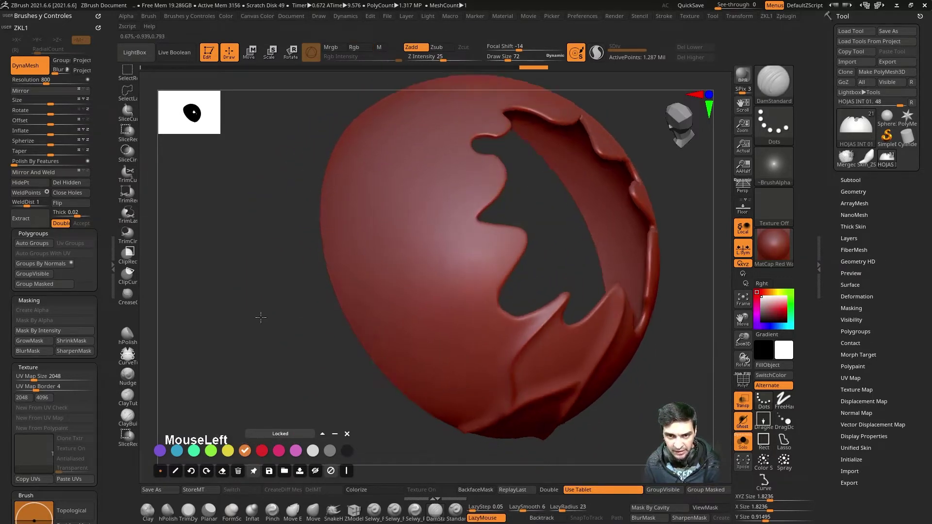
left_click(394, 318)
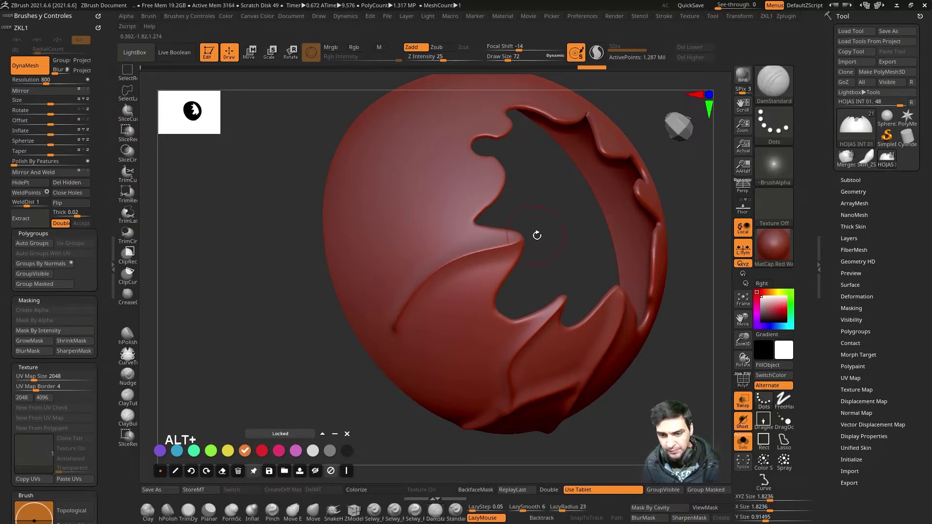
left_click(545, 224)
left_click(524, 260)
left_click(618, 263)
left_click(397, 258)
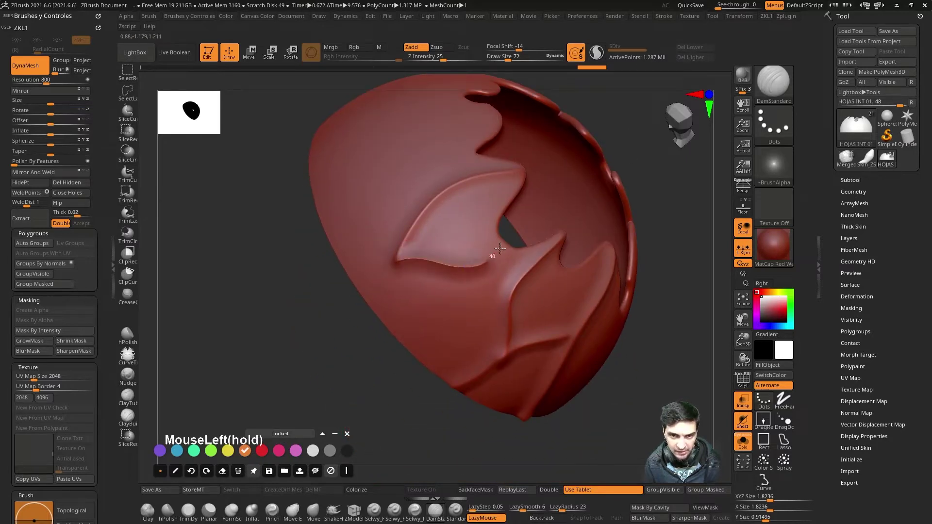
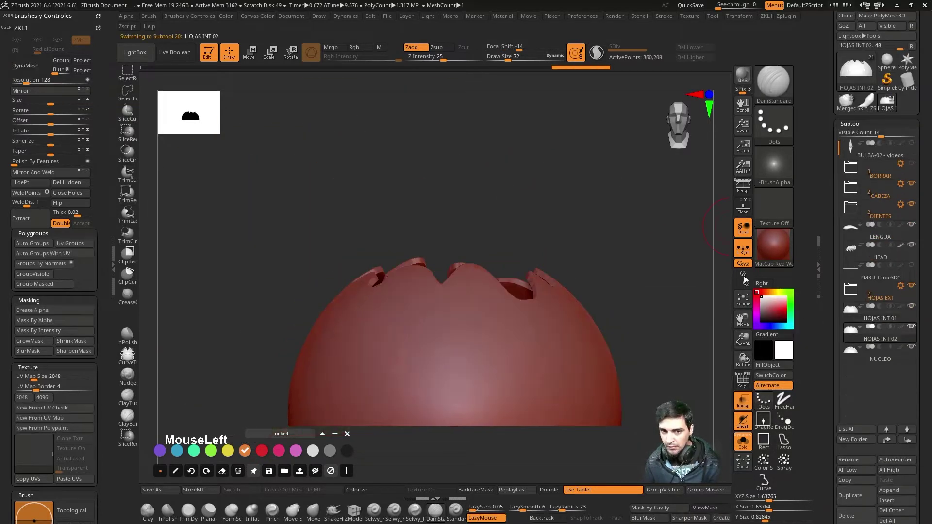
Remesh HOJAS INT 02 at DynaMesh resolution 800 and smooth its inner opening rim.
left_click(649, 244)
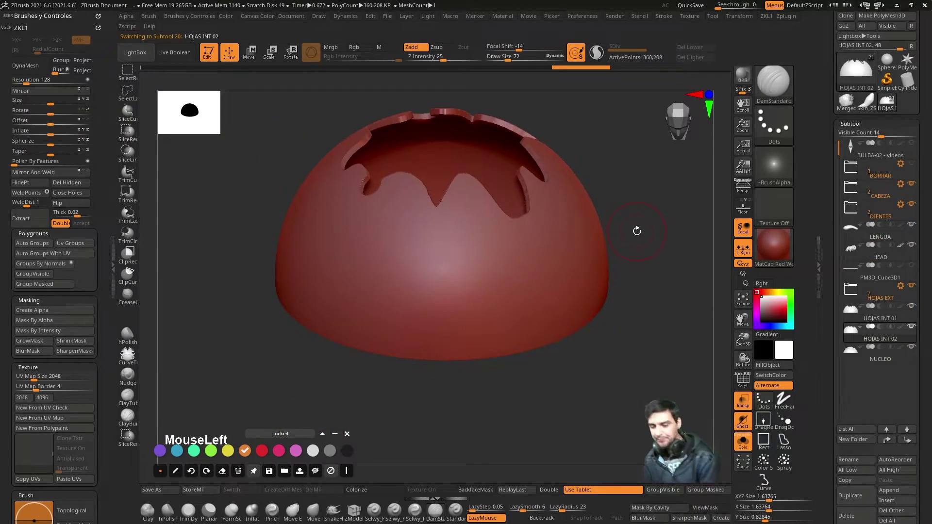
left_click(638, 212)
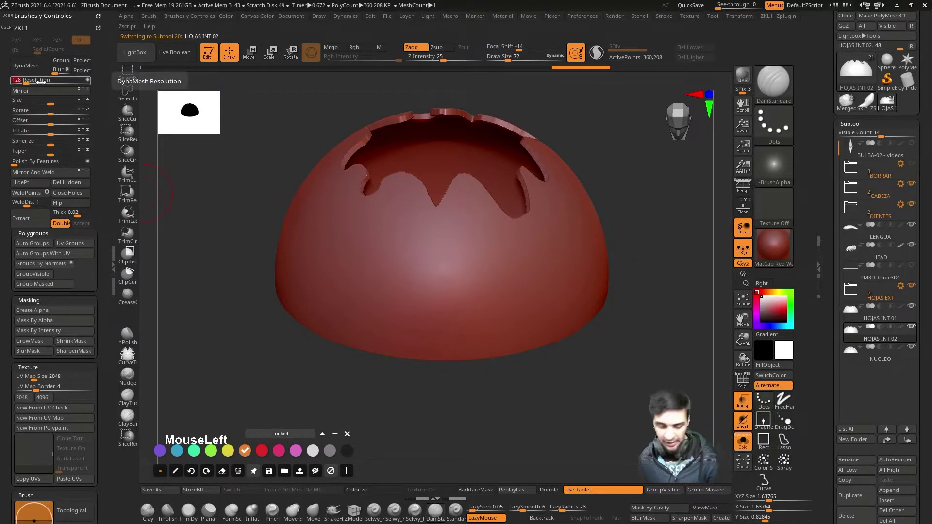
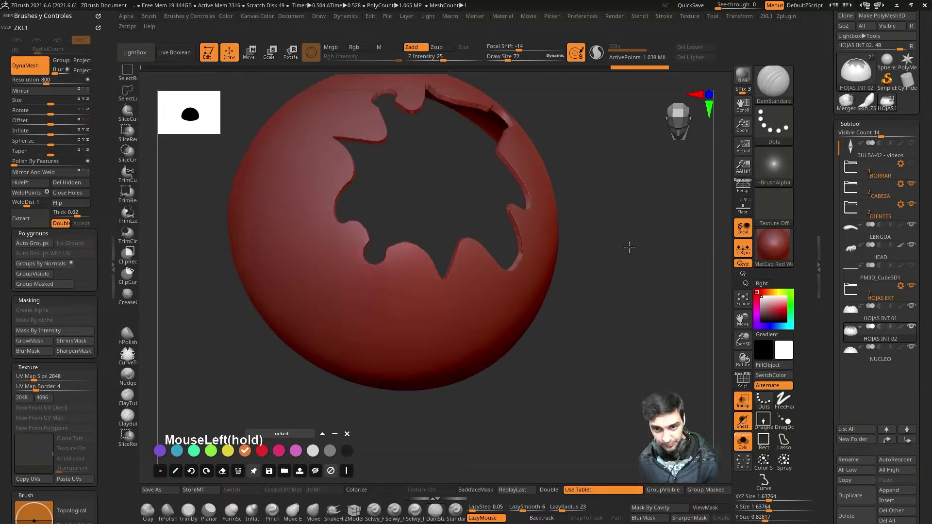
left_click(619, 229)
left_click(630, 233)
left_click(509, 329)
left_click(558, 304)
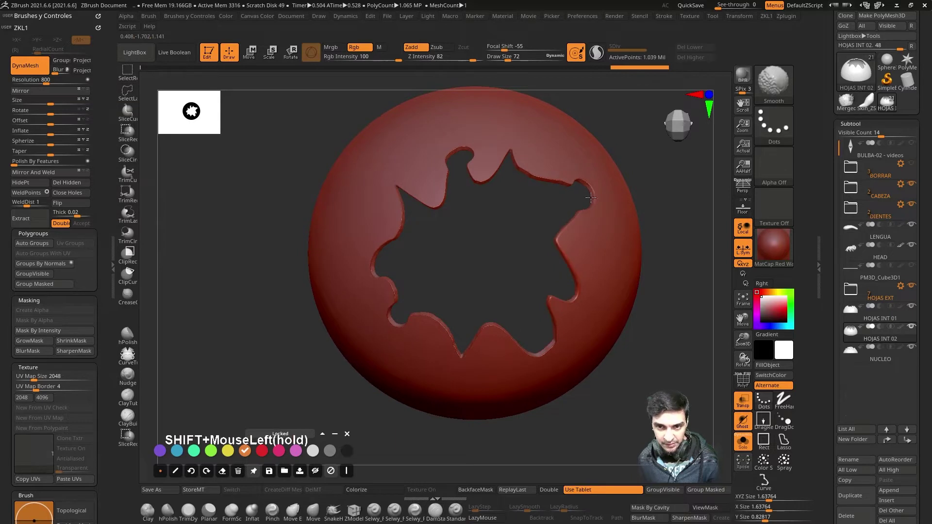
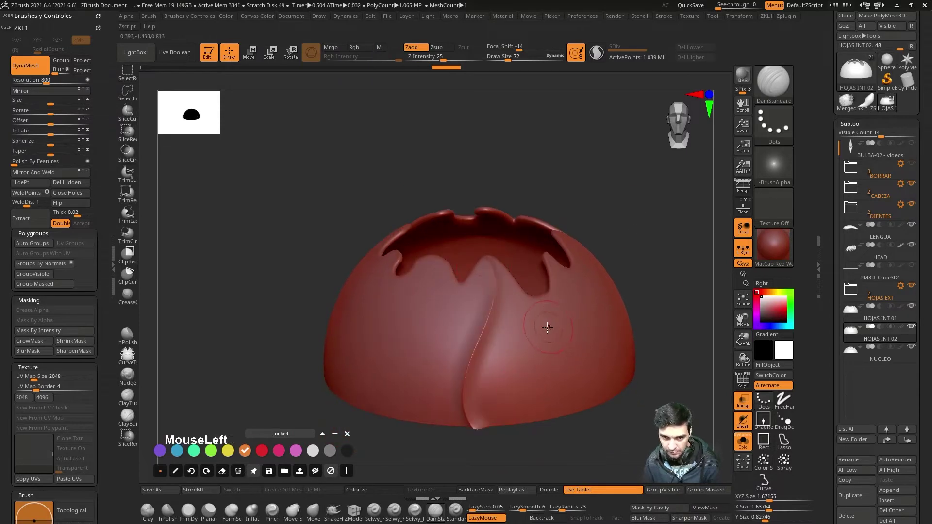
Carve and refine a first leaf fold on the inner shell, undoing strokes that miss.
key("ctrl+z")
left_click_drag(595, 170, 474, 228)
left_click(477, 227)
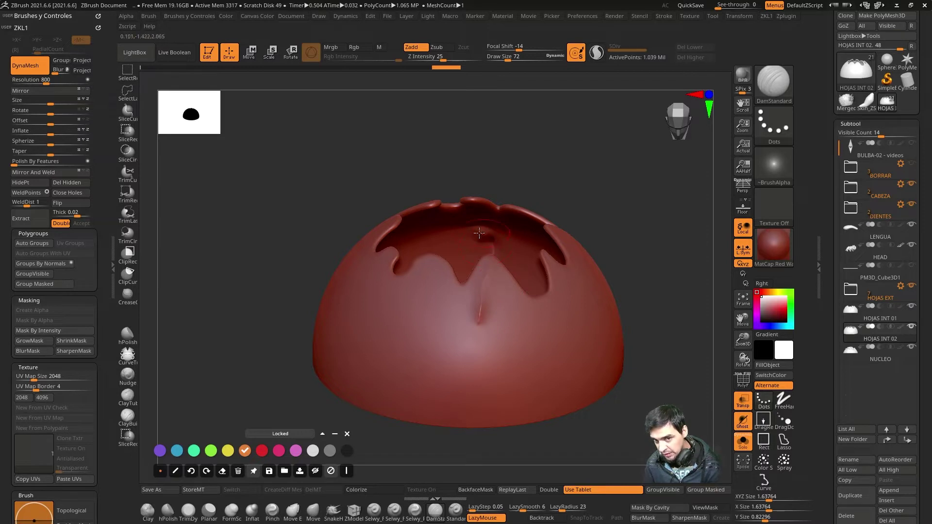
left_click(577, 172)
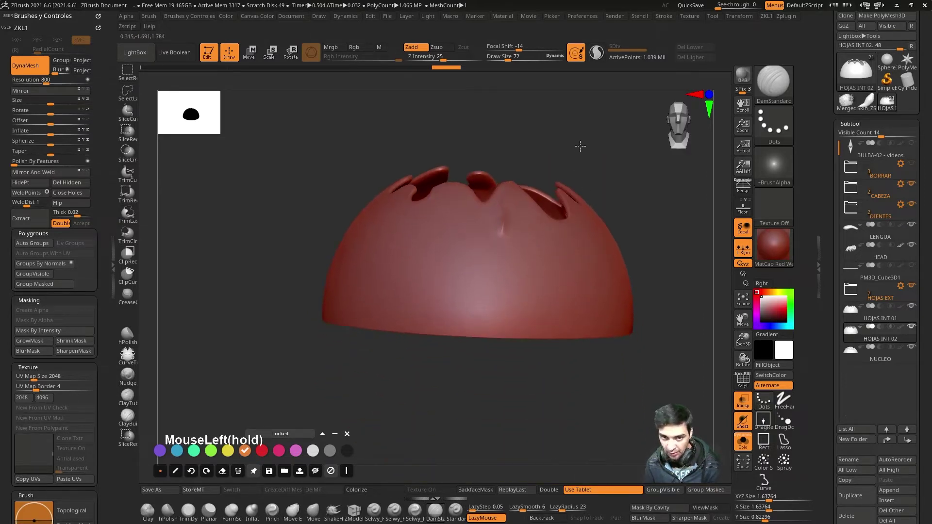
key("ctrl+z")
Carve a curving leaf fold across the inner shell and soften its edges.
left_click_drag(573, 132, 694, 201)
left_click_drag(684, 200, 525, 220)
left_click_drag(553, 169, 532, 197)
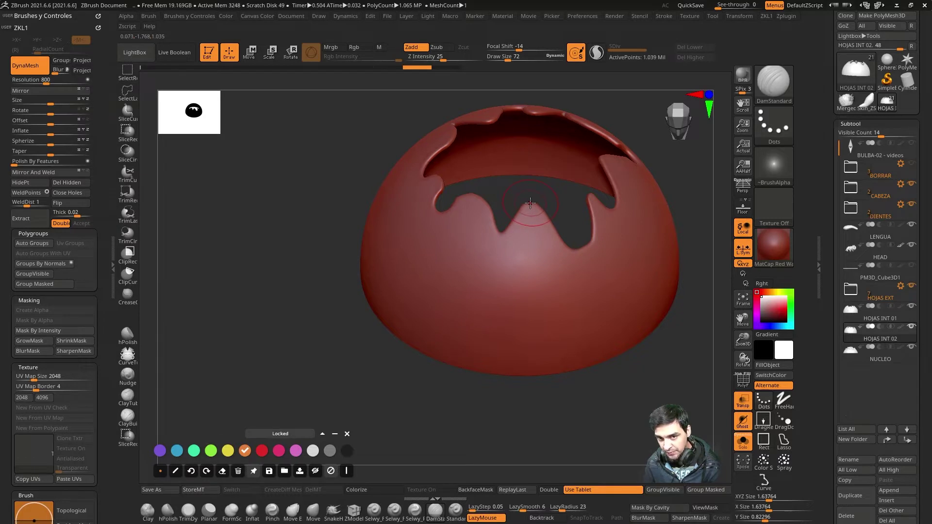
left_click_drag(531, 200, 474, 194)
left_click(504, 361)
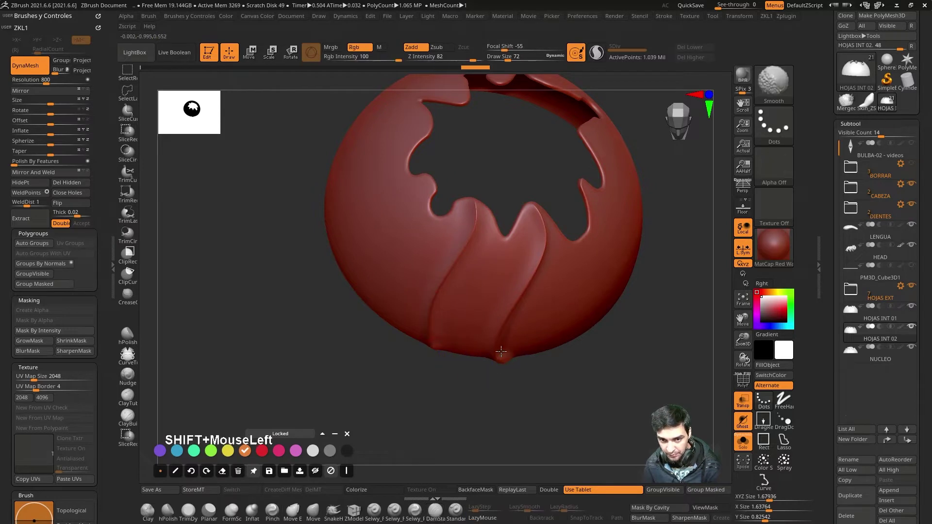
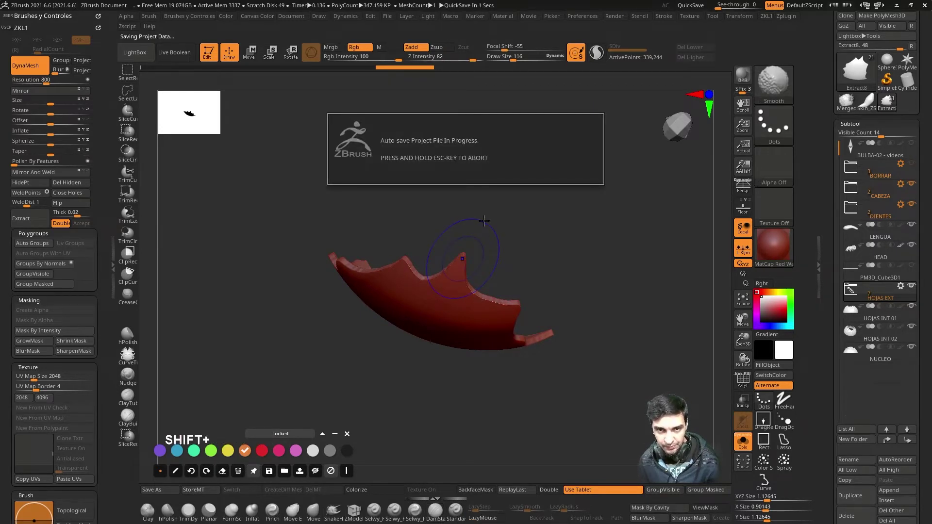
Smooth the jagged edges and pointed tips of the Extract8 leaf piece.
left_click(462, 256)
left_click(403, 231)
left_click(380, 283)
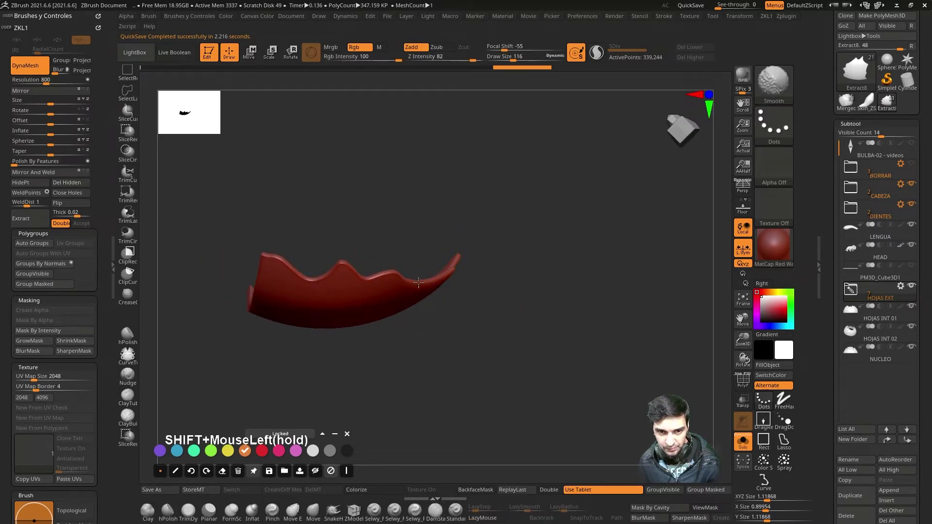
left_click(570, 281)
left_click(461, 310)
left_click(556, 325)
left_click_drag(580, 275, 570, 288)
Turn on the other subtools and zoom out to show the whole creature with its bulb.
left_click(596, 318)
left_click(578, 218)
double_click(409, 197)
left_click(522, 229)
left_click(431, 377)
double_click(387, 372)
left_click(316, 306)
Zoom in on the leaf bulb and switch to the Standard brush with a larger Draw Size.
left_click(430, 374)
left_click(379, 358)
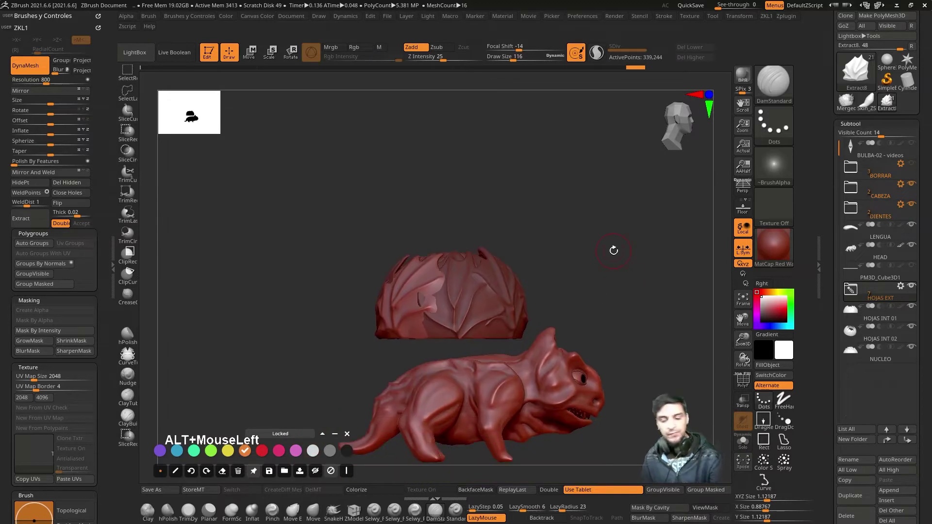
left_click(616, 249)
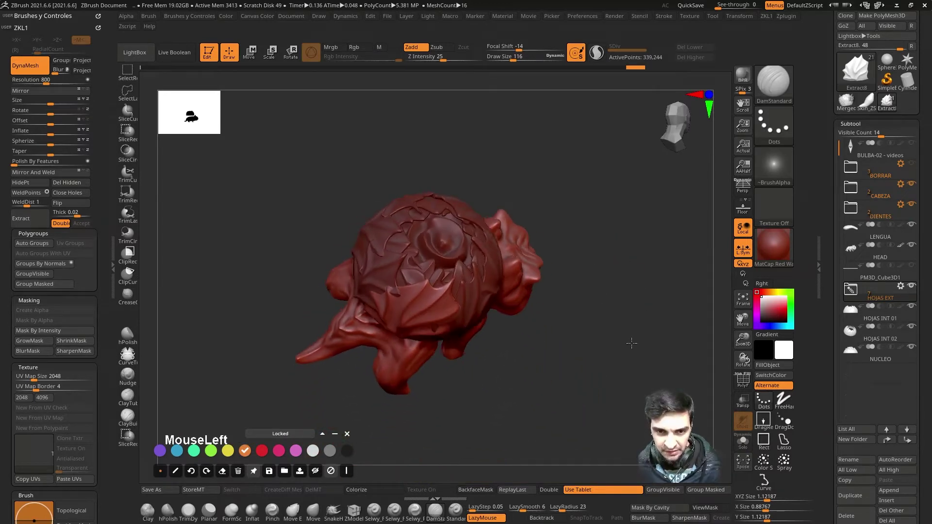
left_click(622, 308)
left_click_drag(651, 377, 632, 300)
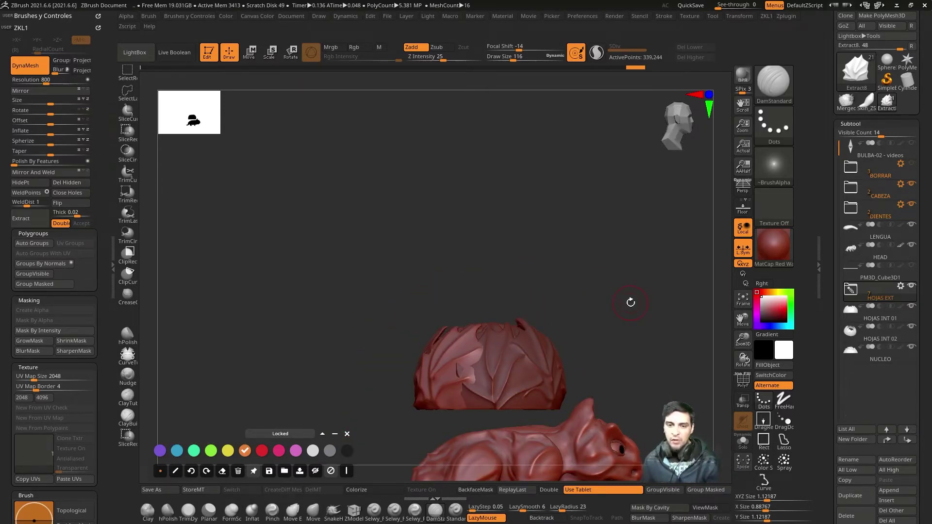
left_click(626, 304)
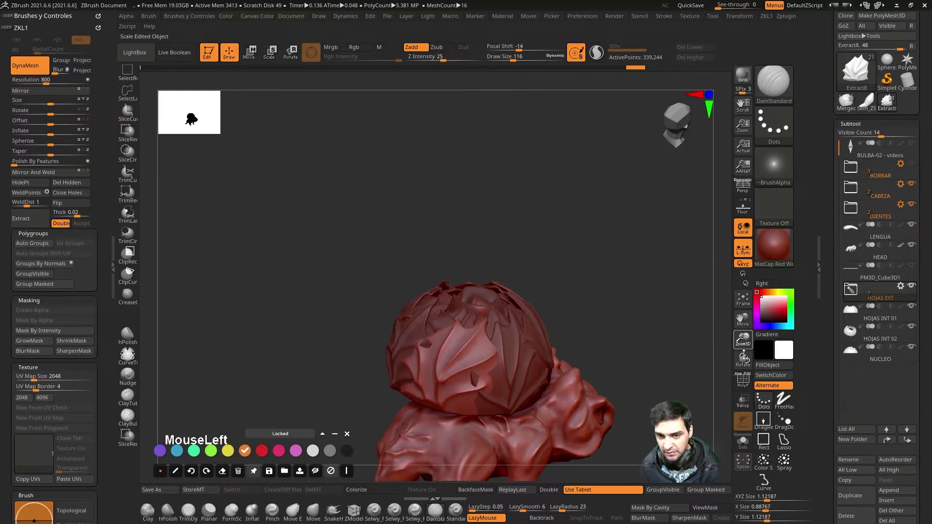
left_click(693, 242)
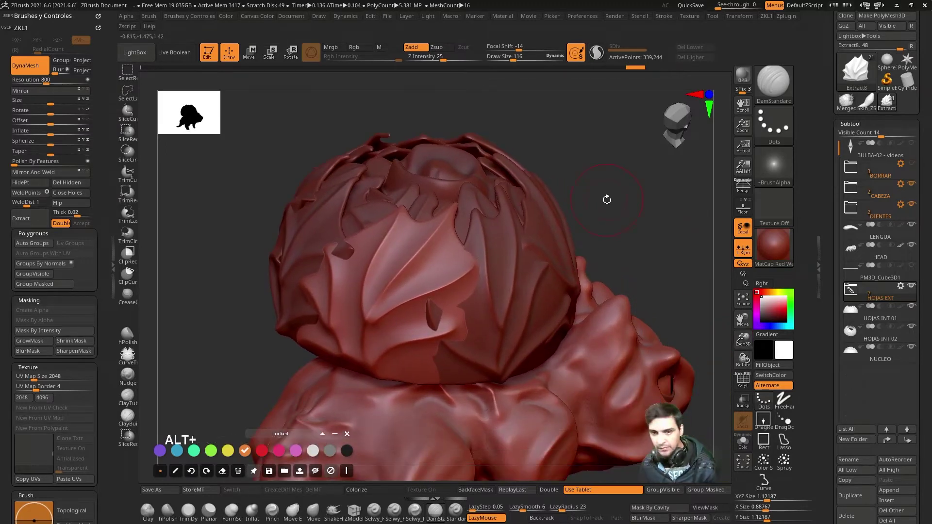
left_click(607, 198)
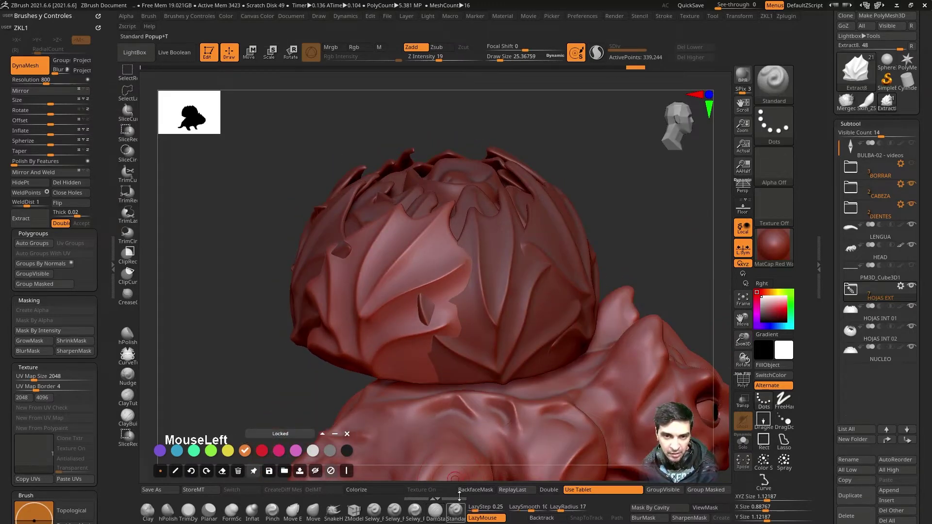
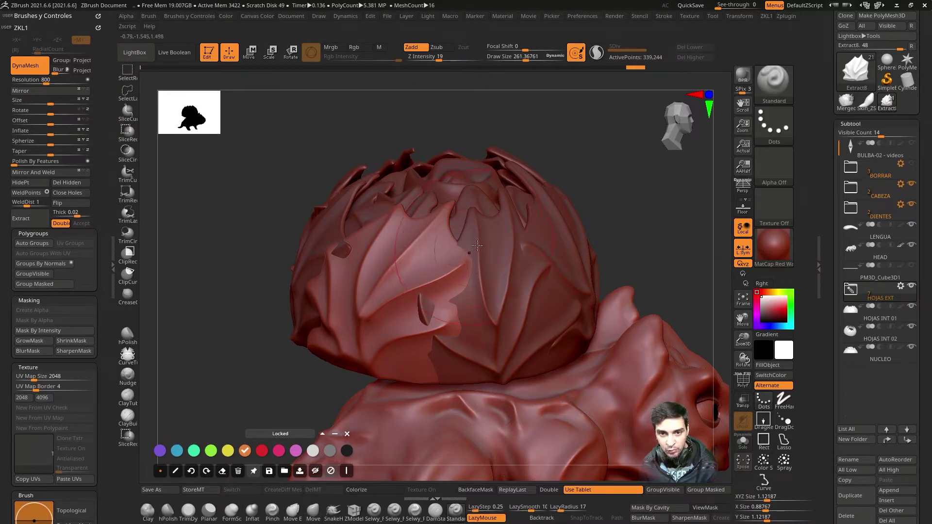
Sculpt along the outer shell leaves so their shapes and edges read more clearly.
left_click_drag(464, 231, 473, 373)
left_click_drag(373, 378, 452, 340)
key("ctrl+z")
left_click(650, 253)
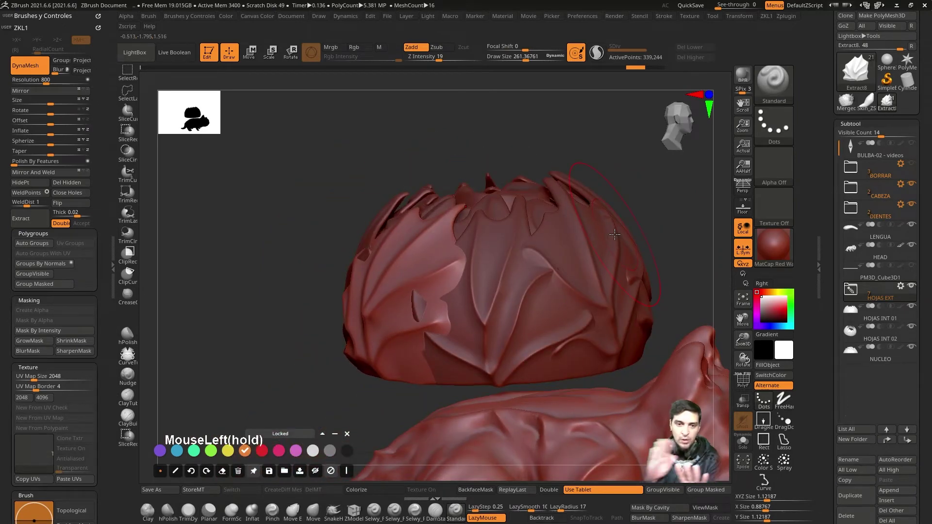
left_click_drag(659, 222, 353, 286)
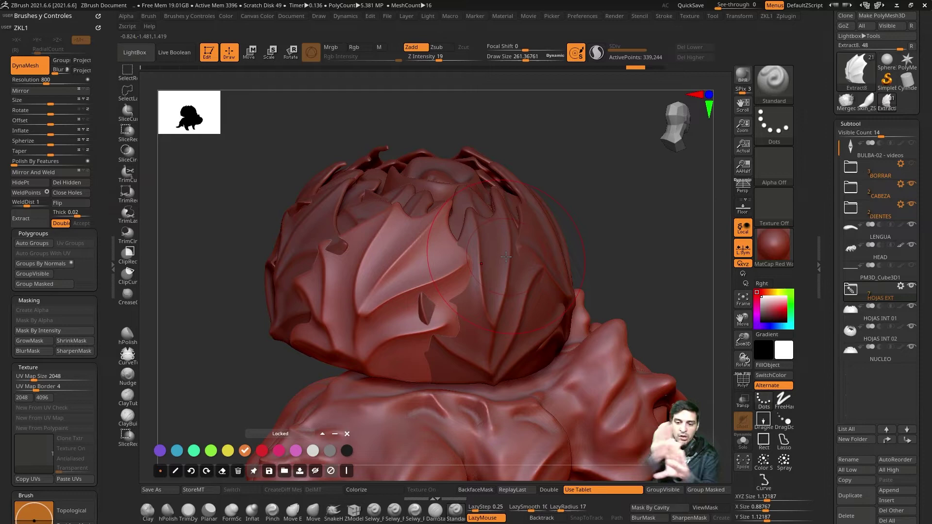
left_click(576, 214)
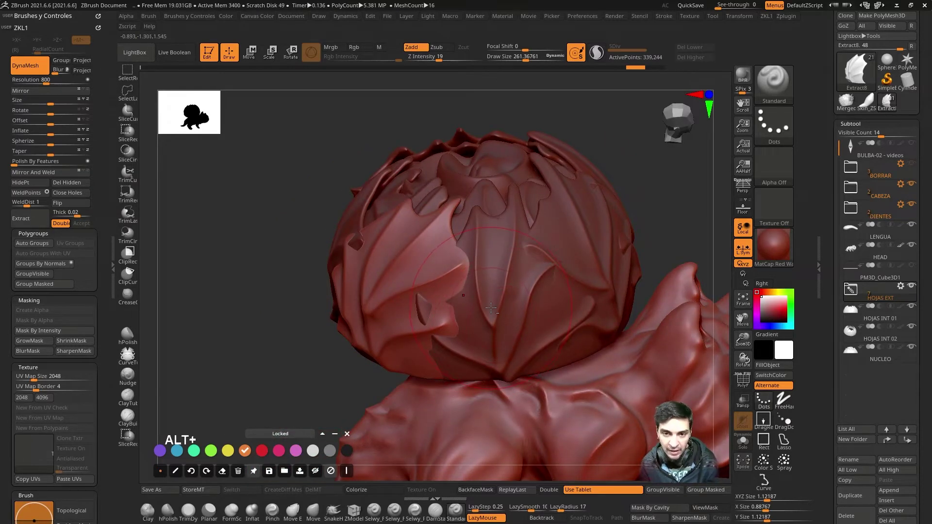
Select the Extract2 leaf piece and pull it into shape with the Move brush.
left_click(491, 305)
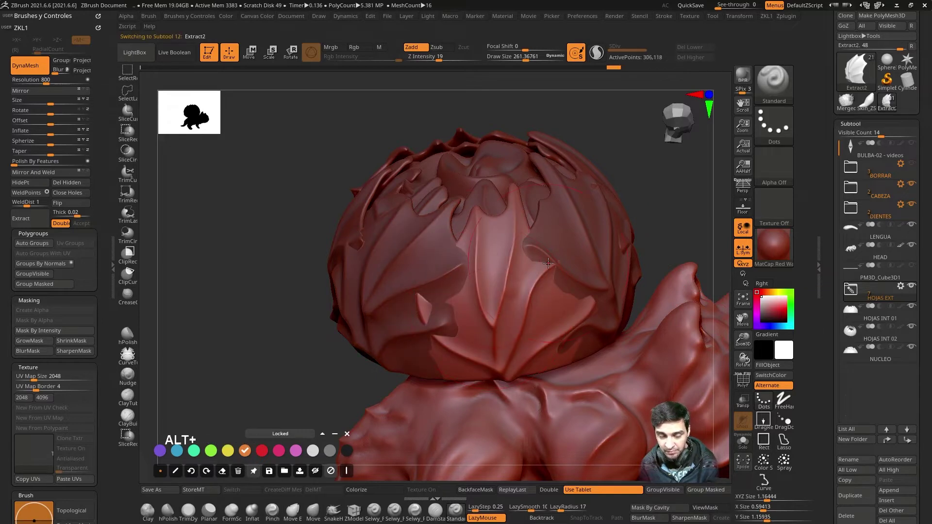
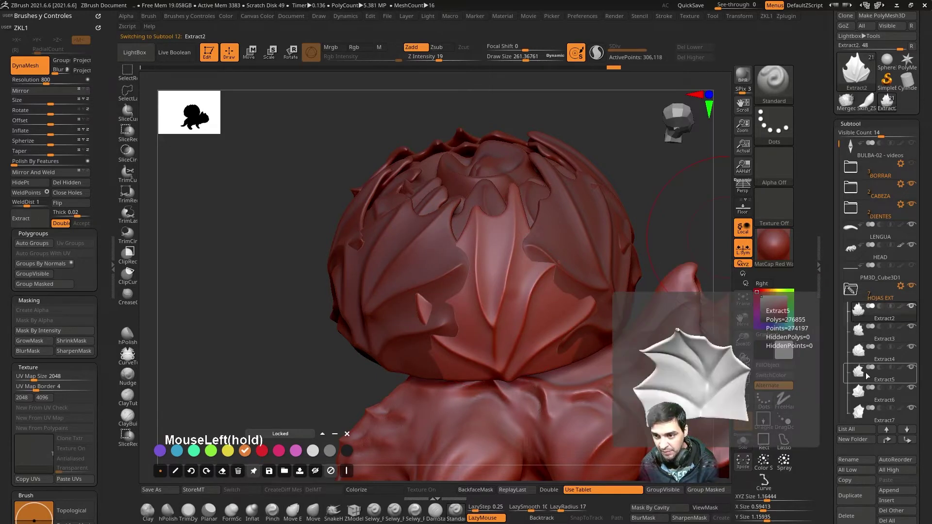
left_click_drag(641, 180, 247, 289)
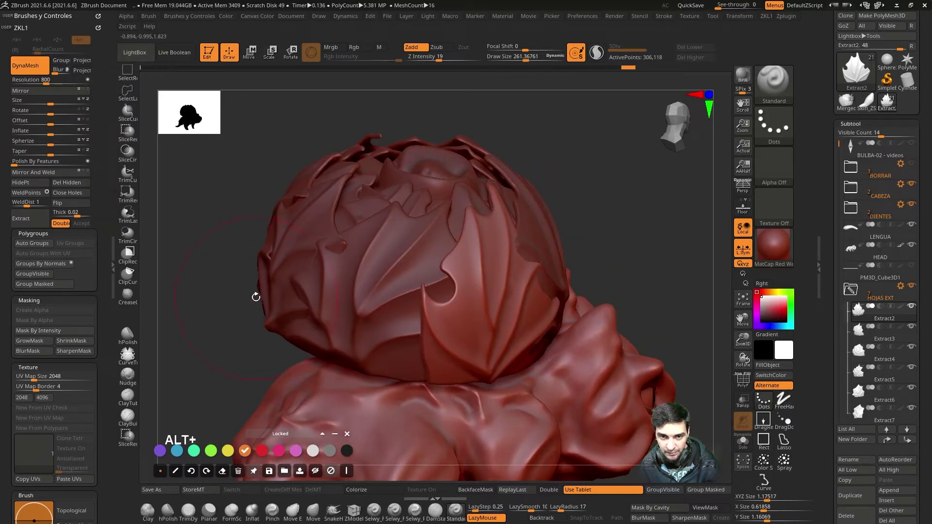
left_click(446, 254)
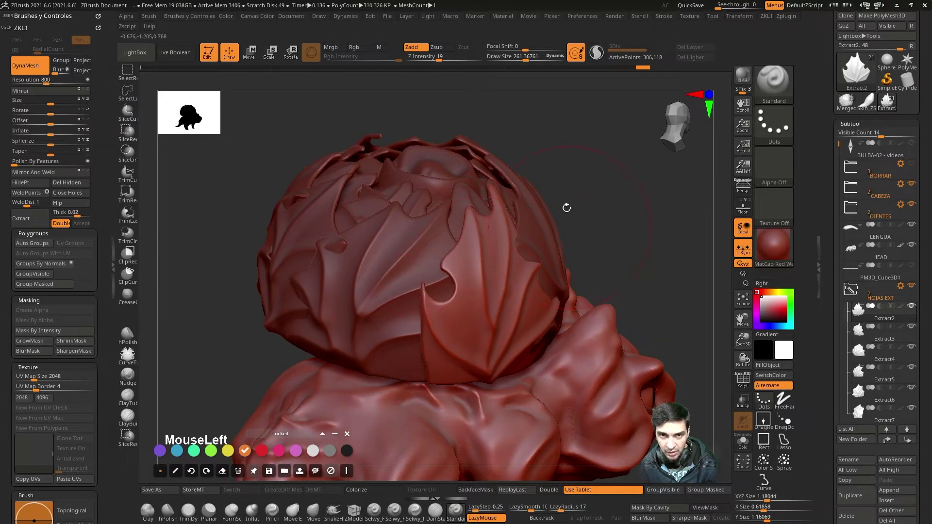
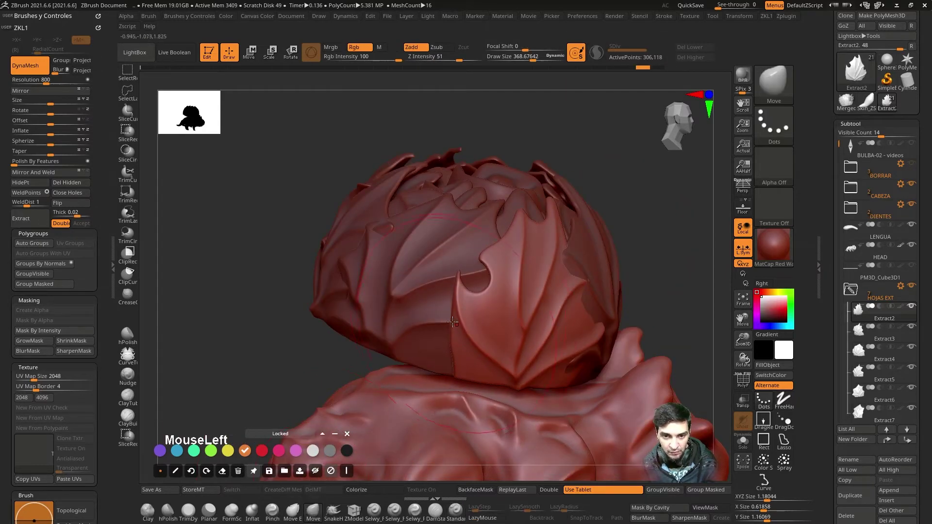
left_click_drag(459, 318, 446, 316)
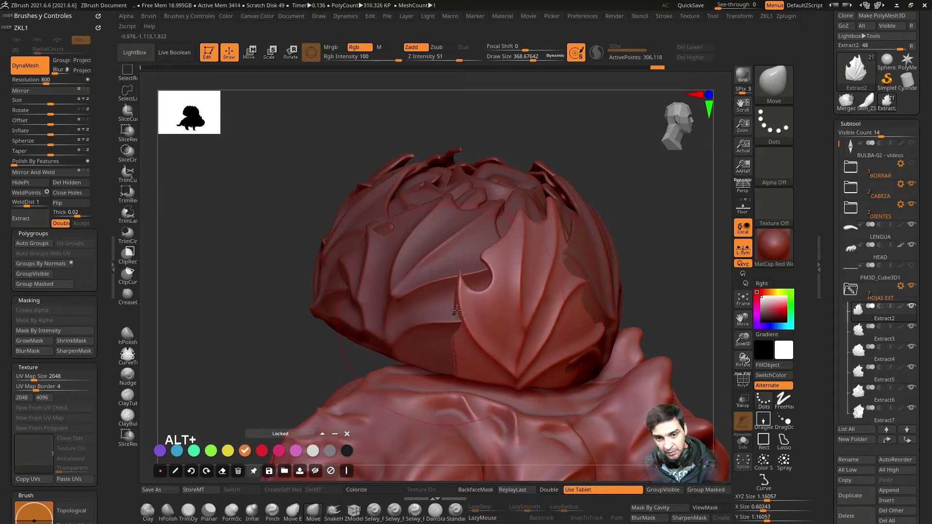
left_click_drag(458, 309, 473, 311)
left_click_drag(649, 249, 591, 163)
left_click(593, 174)
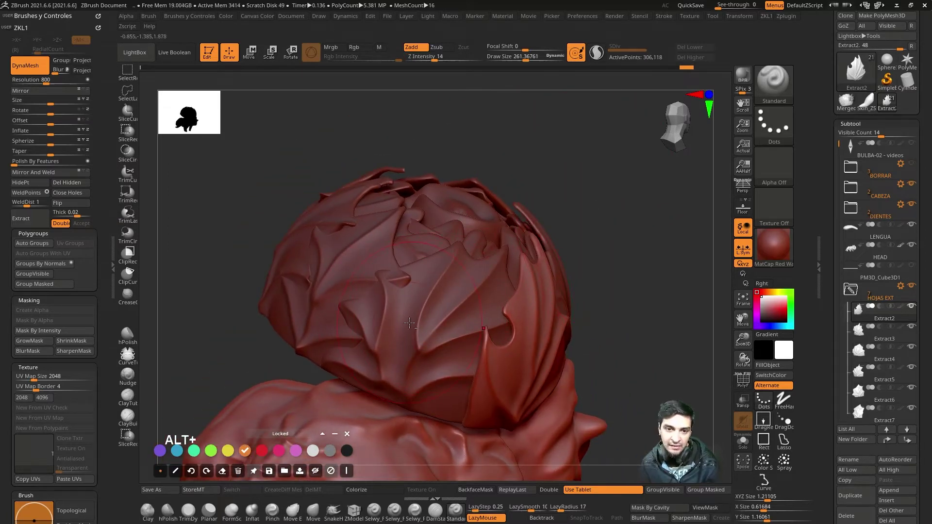
Adjust the Extract7 leaf piece, orbiting to check its position on the bulb.
left_click(410, 321)
left_click(598, 246)
left_click_drag(624, 234, 600, 242)
left_click(601, 216)
left_click(631, 271)
Select and move the Extract6 and Extract3 leaf pieces into place from behind.
left_click(410, 298)
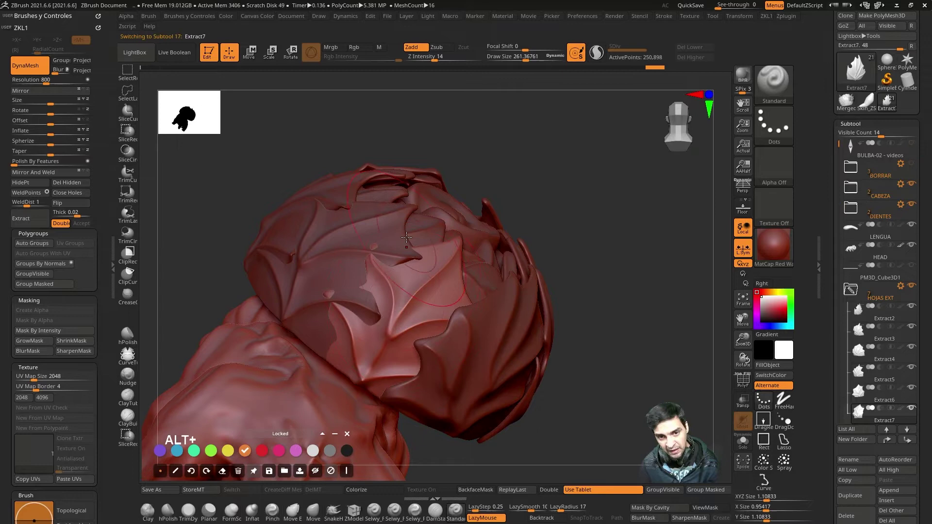
left_click_drag(416, 220, 374, 244)
left_click(355, 250)
left_click(551, 345)
left_click(603, 361)
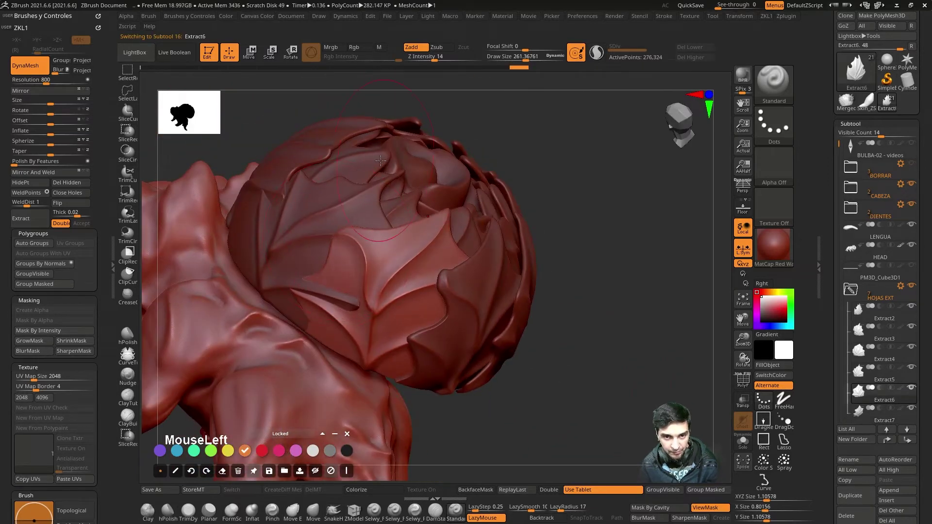
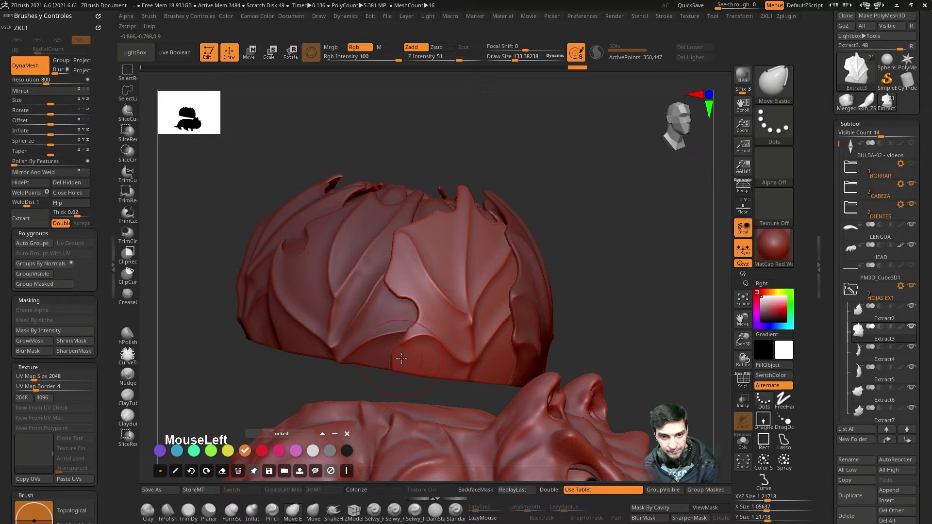
Pull the lower edge of the Extract3 leaf with Move Elastic, undoing a bad stroke.
left_click(403, 352)
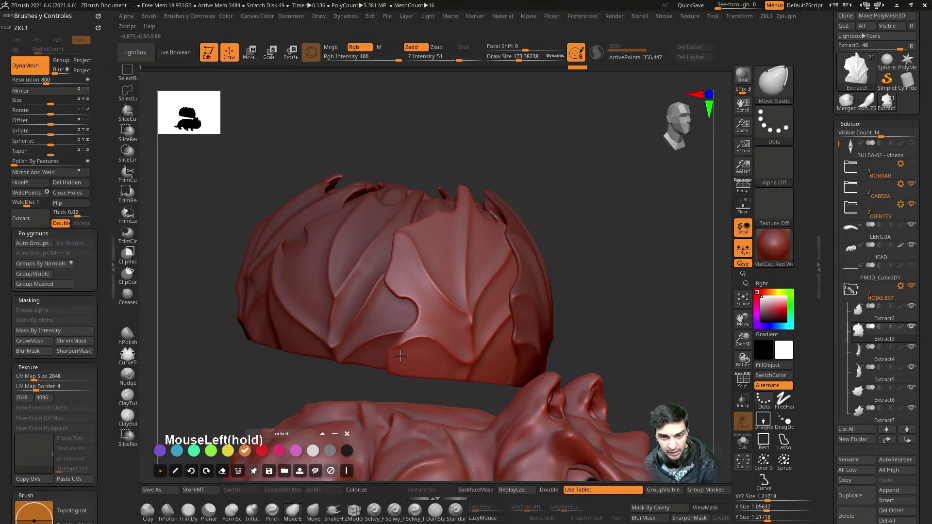
left_click_drag(389, 278, 519, 311)
left_click(515, 318)
key("ctrl+z")
Reshape the leaf edge and tips, then select HOJAS INT 01 to start the inner layer.
left_click_drag(527, 420, 588, 162)
left_click(582, 137)
left_click_drag(466, 160, 547, 249)
left_click_drag(545, 277, 488, 215)
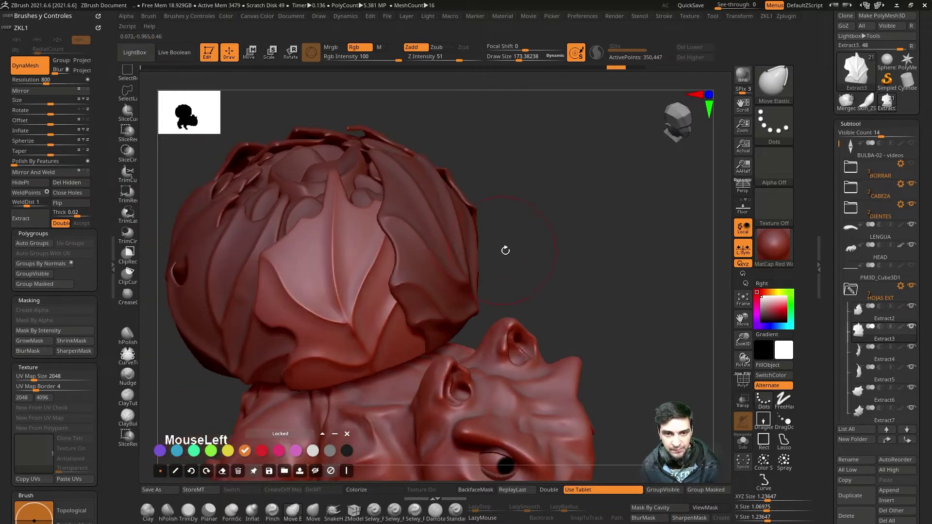
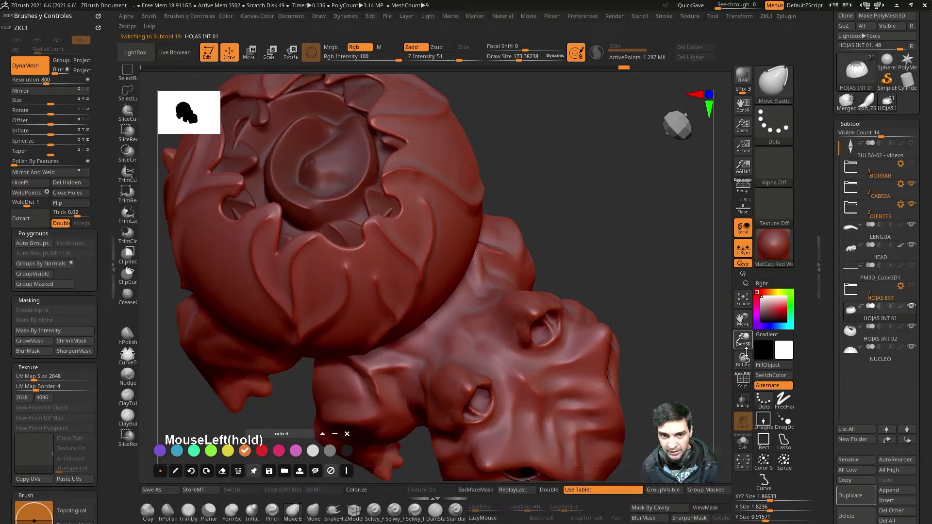
Frame the model, select inner leaf layer HOJAS INT 02, solo it and inspect it from around.
left_click(639, 235)
left_click_drag(652, 292, 462, 257)
left_click(456, 262)
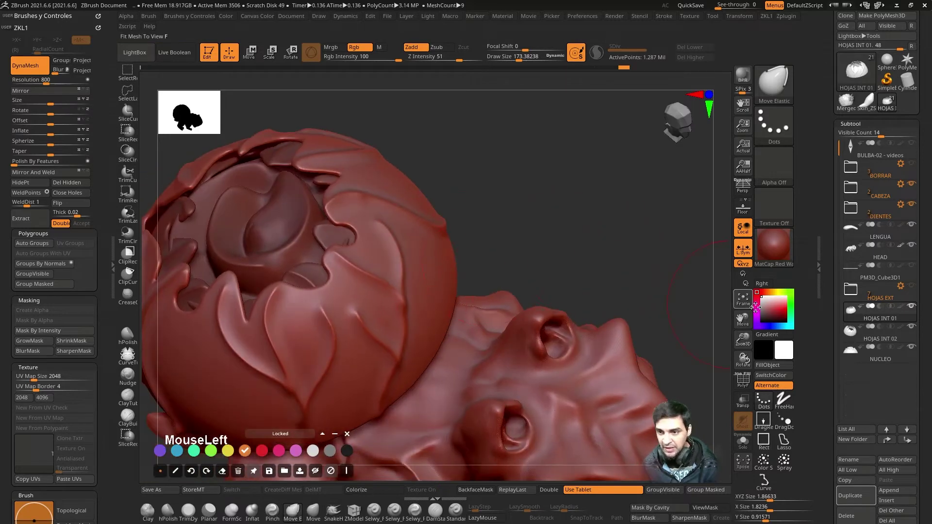
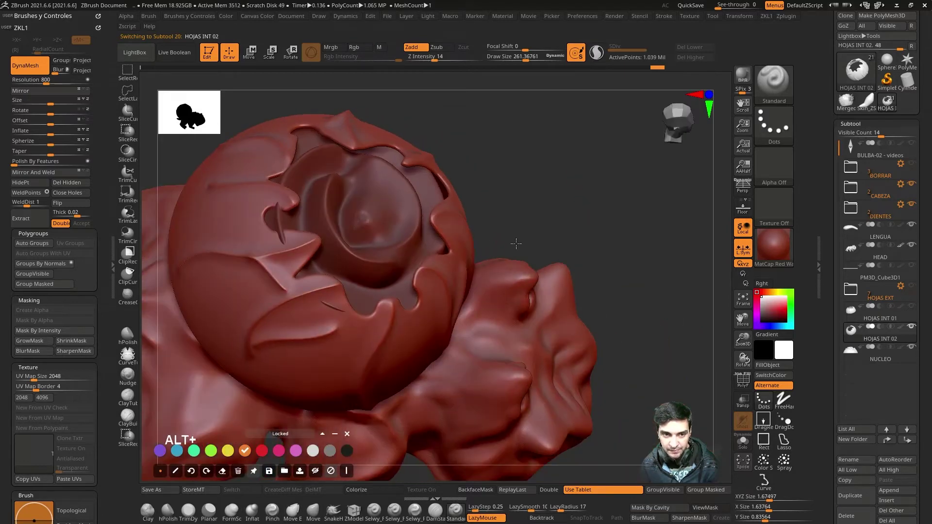
left_click(534, 212)
left_click_drag(487, 412, 298, 204)
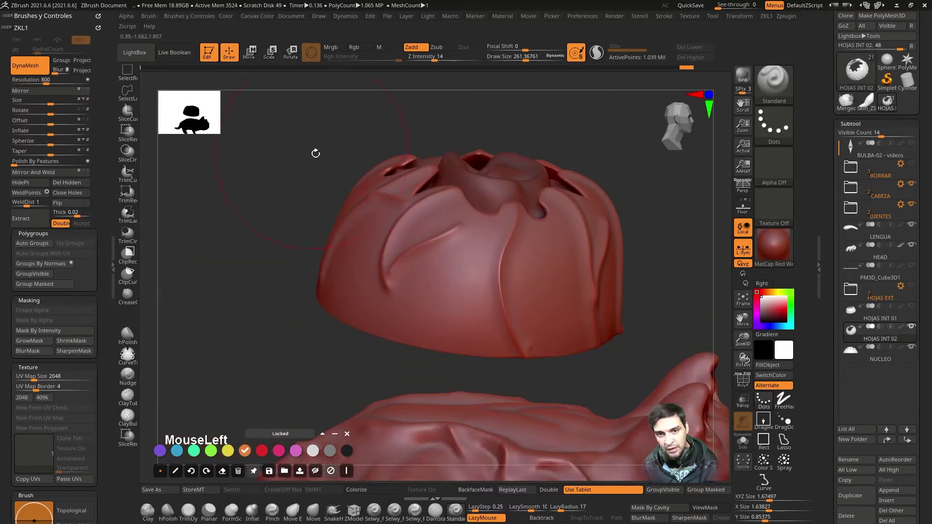
left_click(317, 163)
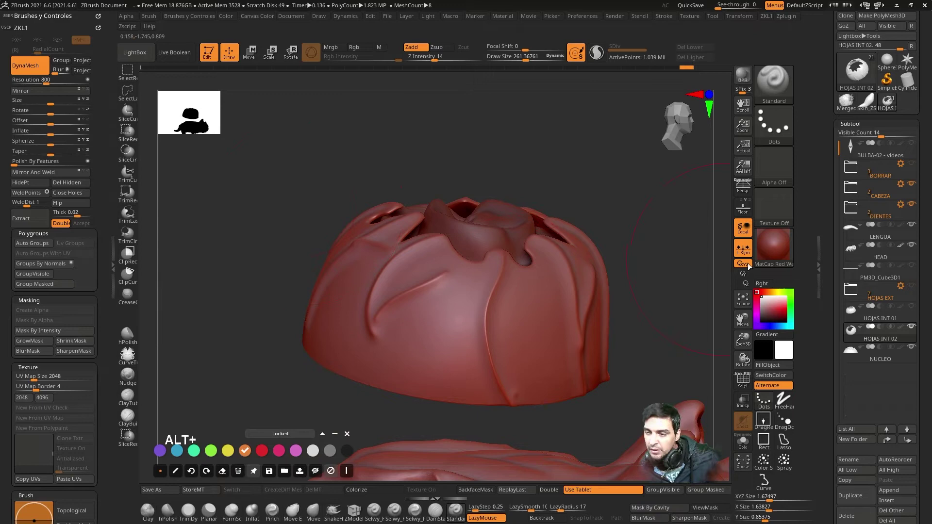
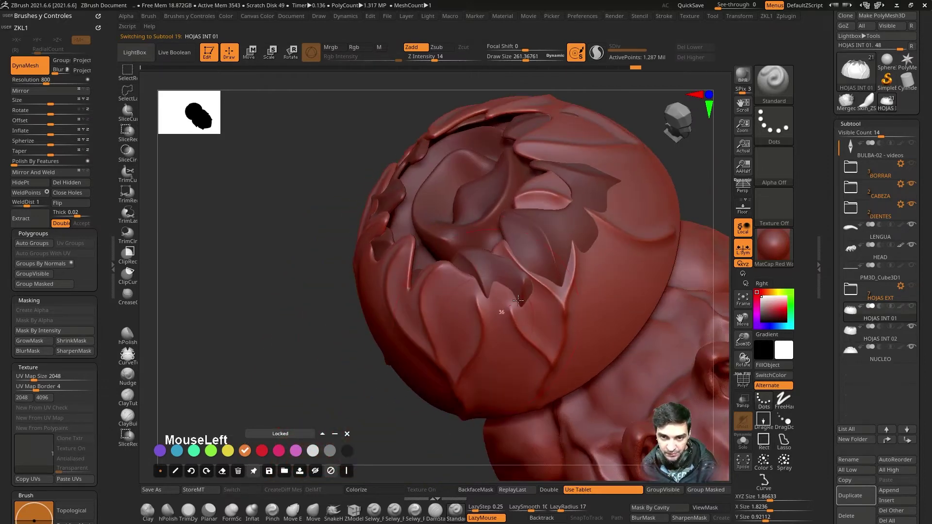
Refine the leaves of inner layer HOJAS INT 01, then return to an outer Extract leaf piece.
left_click_drag(400, 188, 608, 256)
left_click(584, 270)
left_click(621, 214)
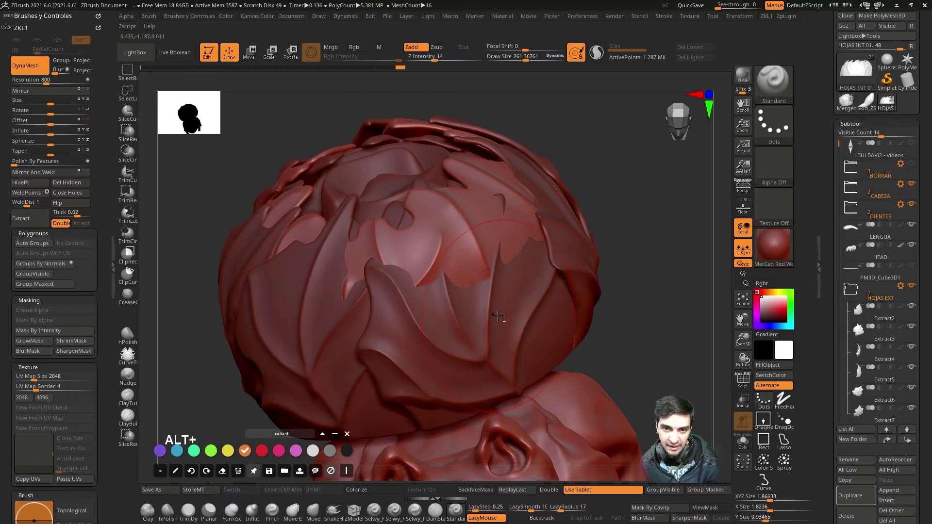
left_click(498, 313)
left_click_drag(652, 276, 438, 322)
left_click(340, 351)
left_click(340, 344)
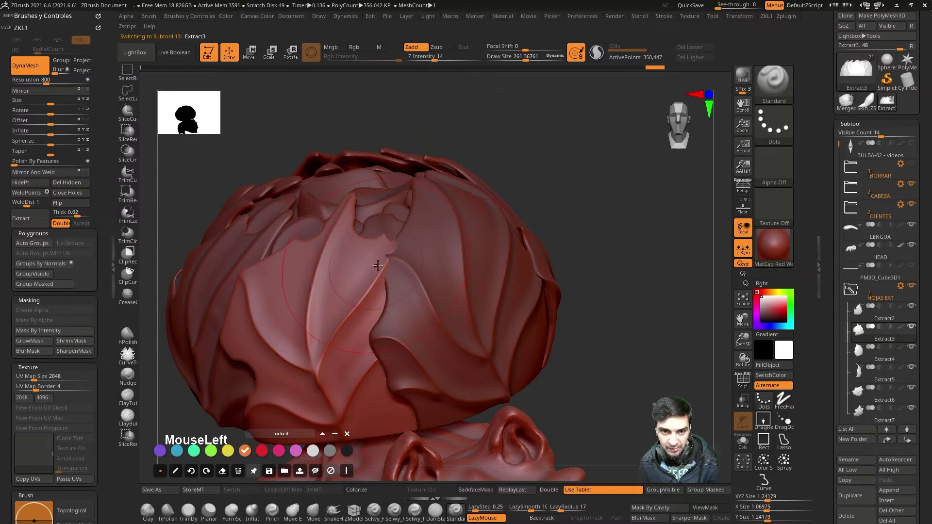
left_click(430, 289)
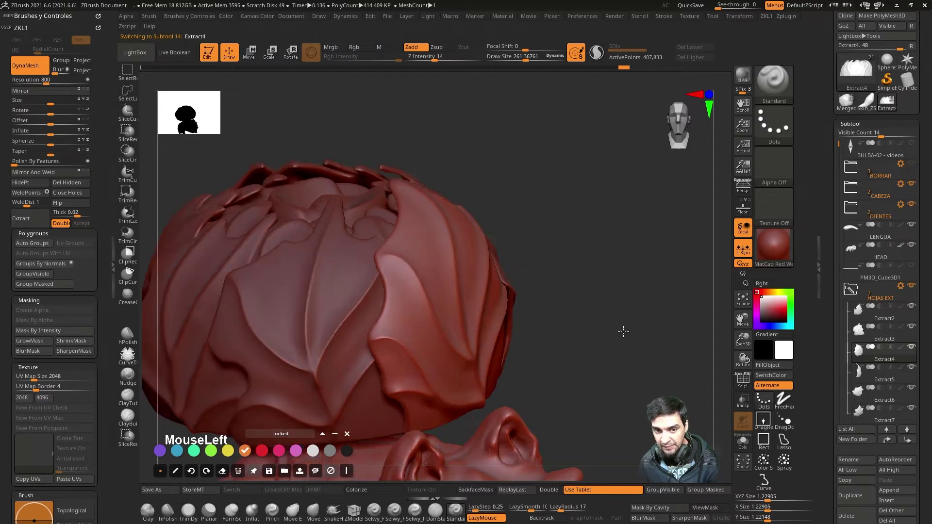
left_click(516, 348)
left_click(598, 323)
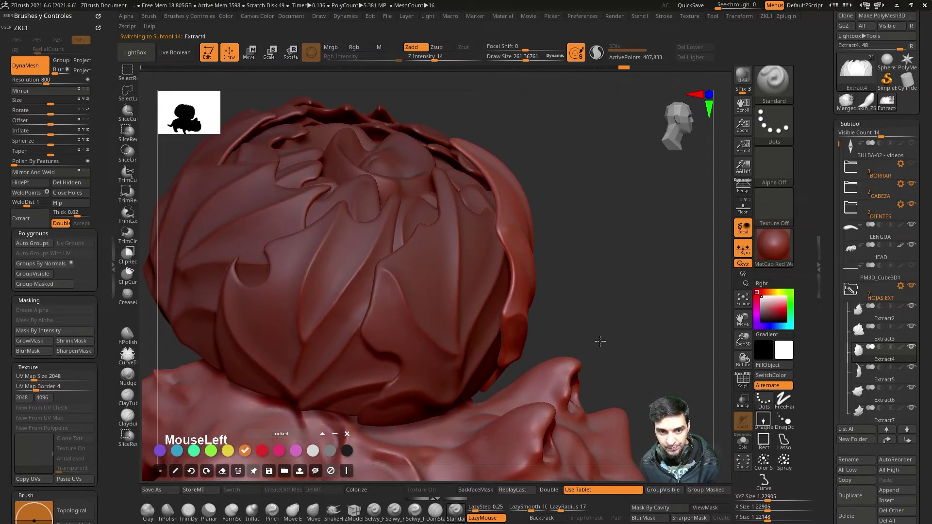
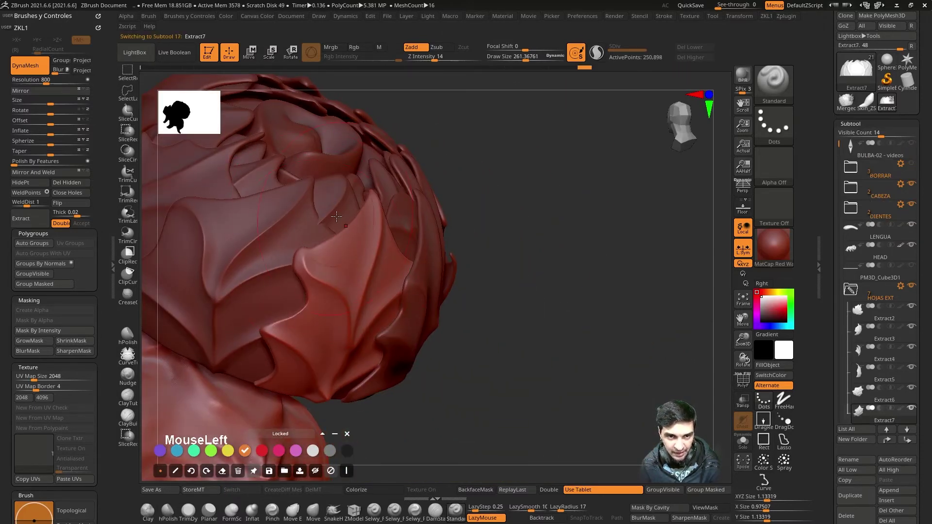
left_click(295, 237)
left_click(304, 237)
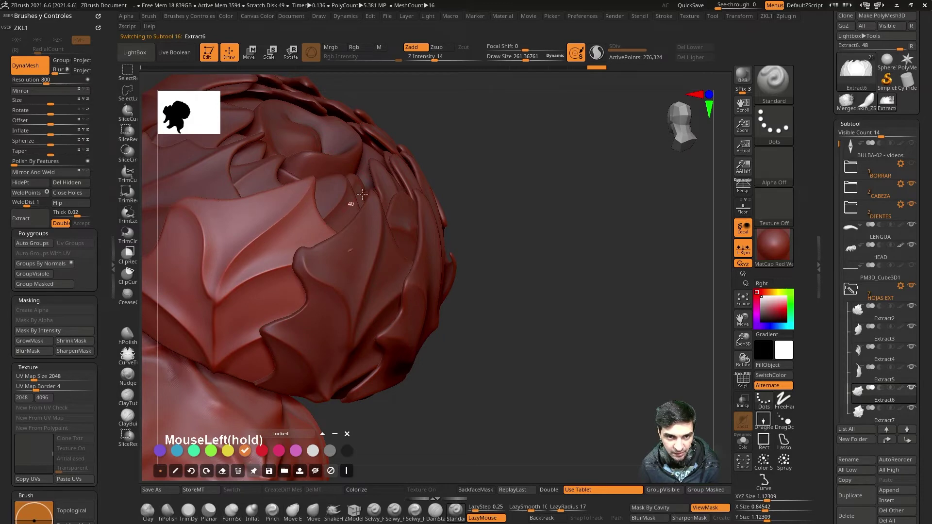
left_click(568, 294)
left_click(357, 299)
left_click(325, 314)
left_click(542, 364)
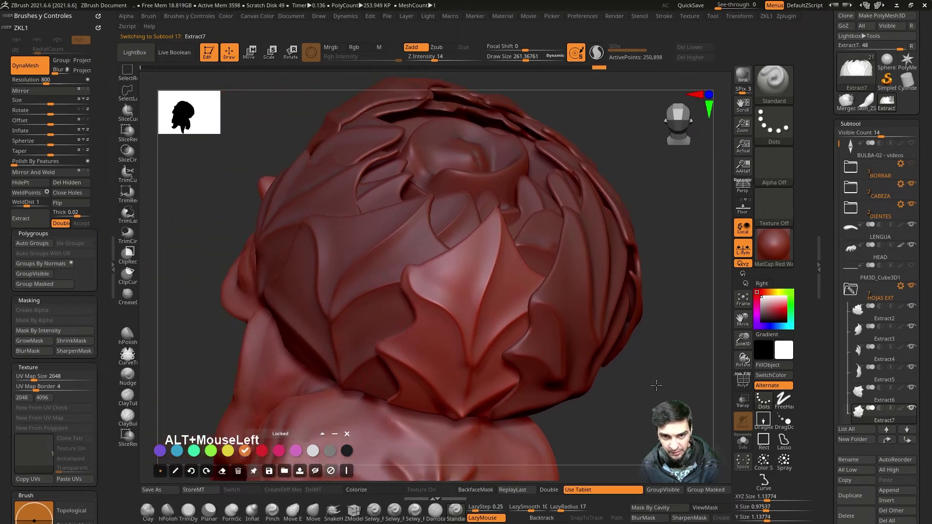
left_click(199, 345)
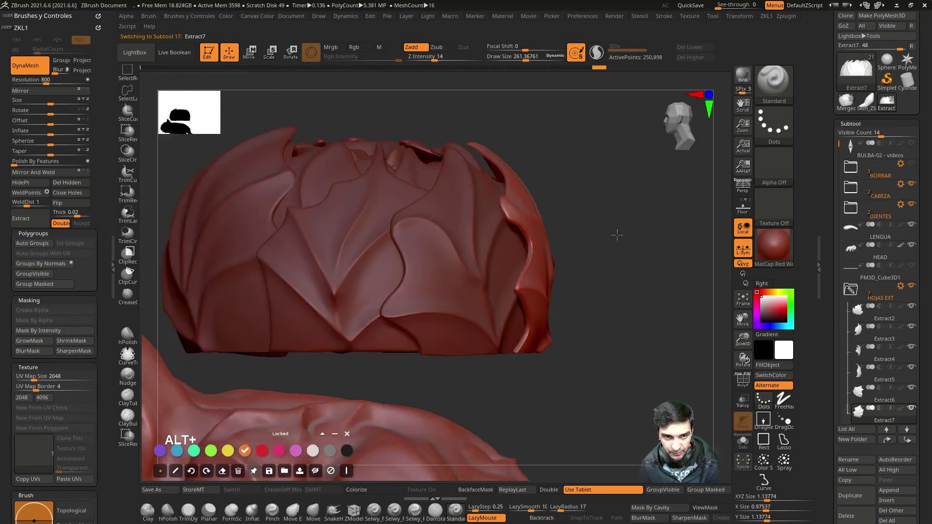
left_click_drag(611, 258, 397, 261)
left_click(396, 236)
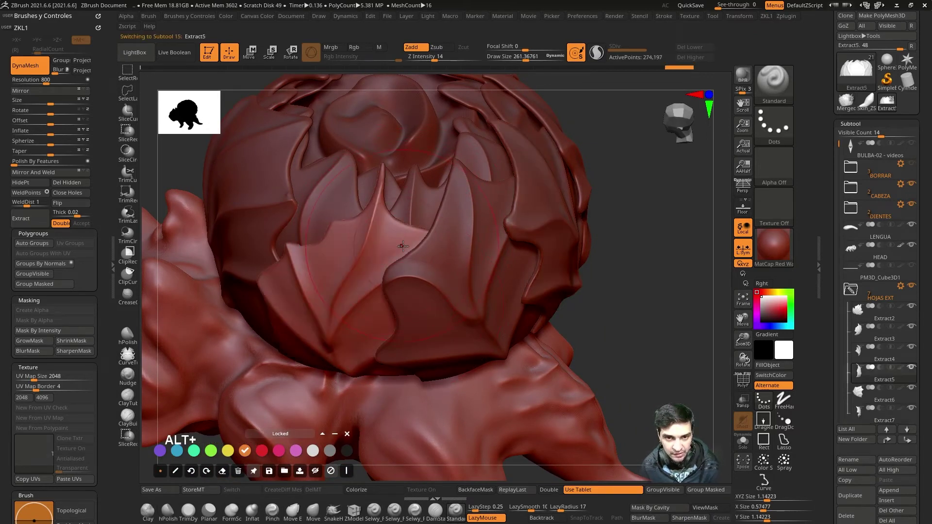
left_click_drag(398, 255, 304, 302)
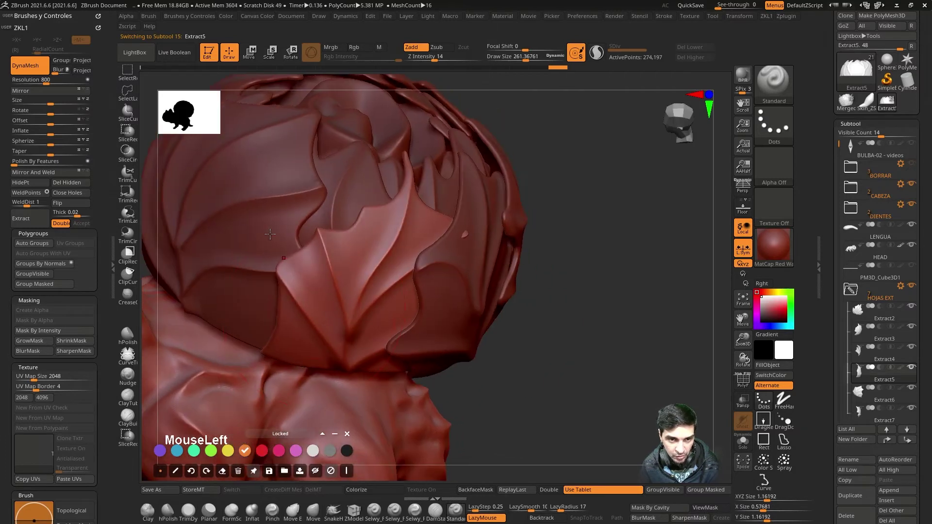
left_click(463, 258)
left_click_drag(444, 295, 560, 344)
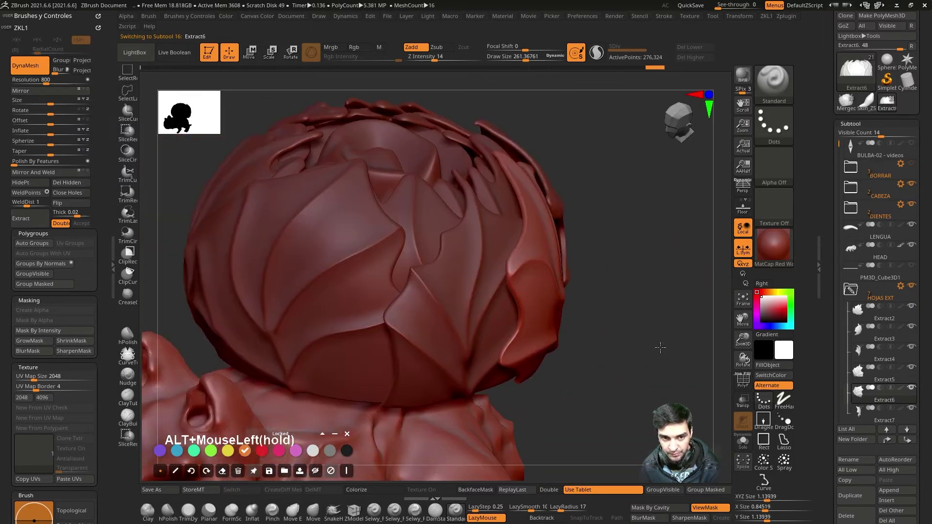
left_click_drag(599, 393, 541, 214)
left_click(549, 184)
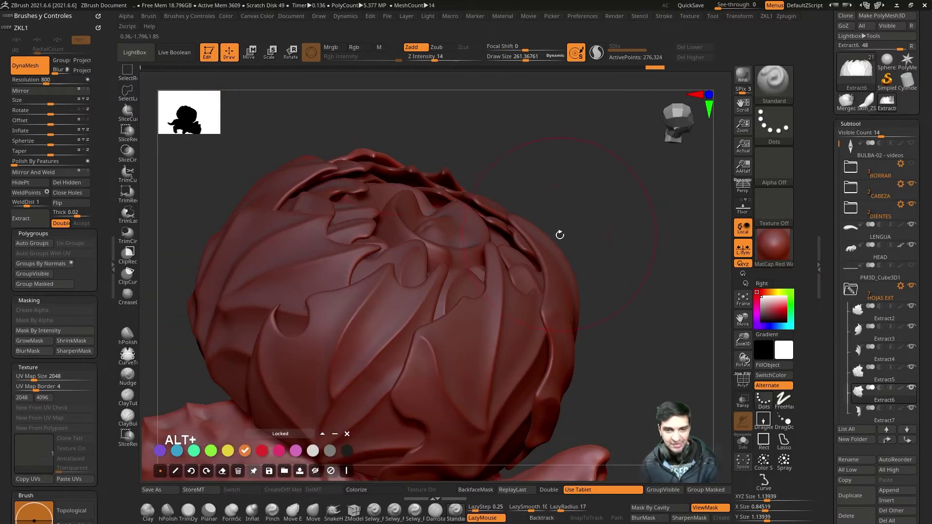
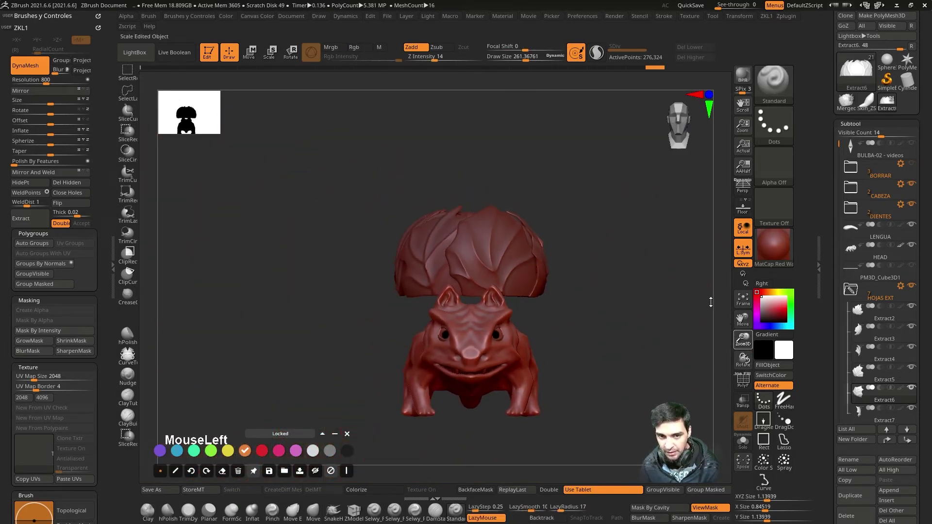
left_click(643, 240)
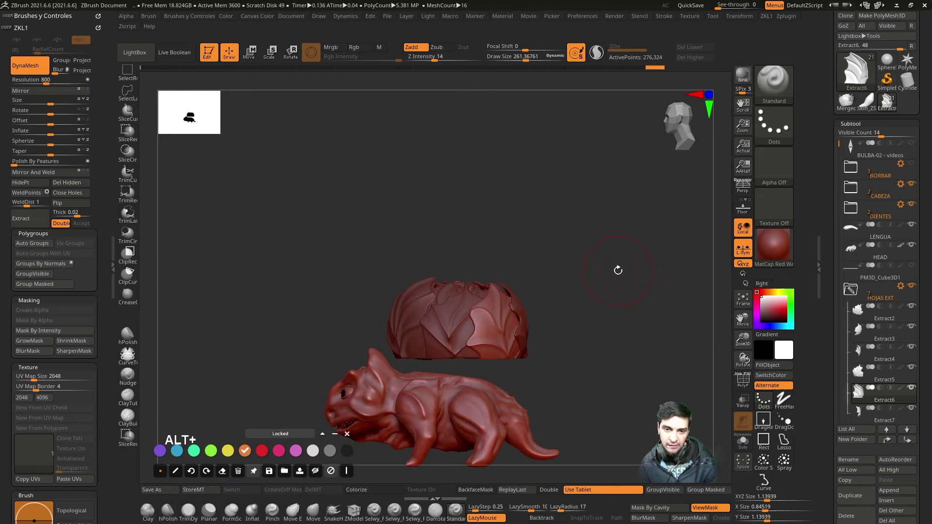
left_click_drag(616, 278, 585, 270)
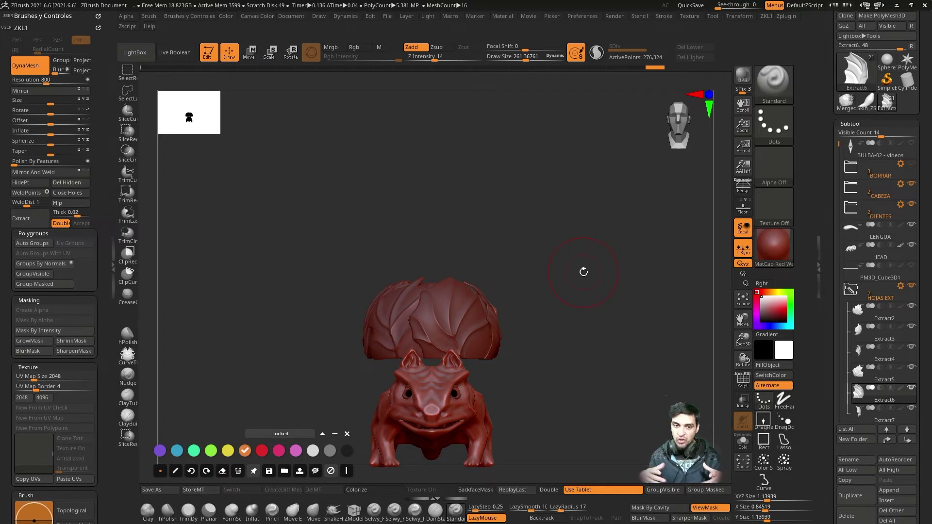
left_click(552, 276)
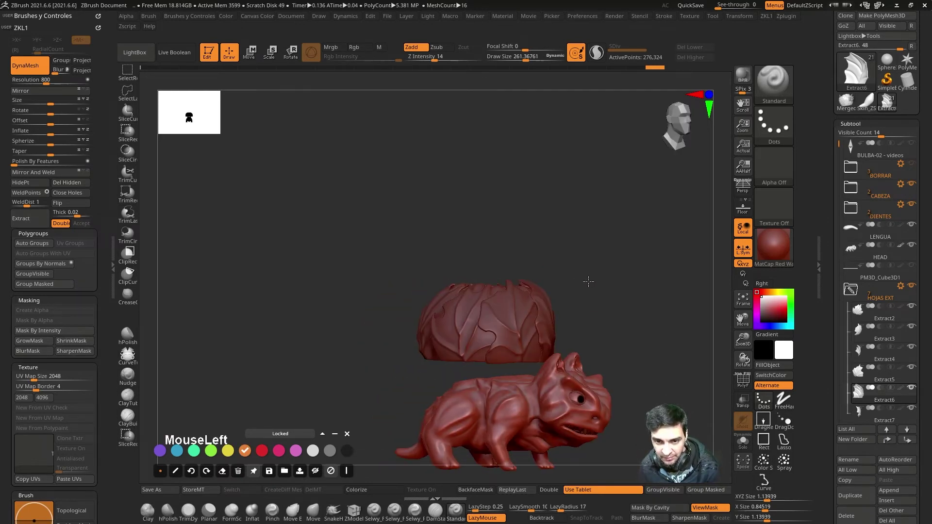
left_click(618, 267)
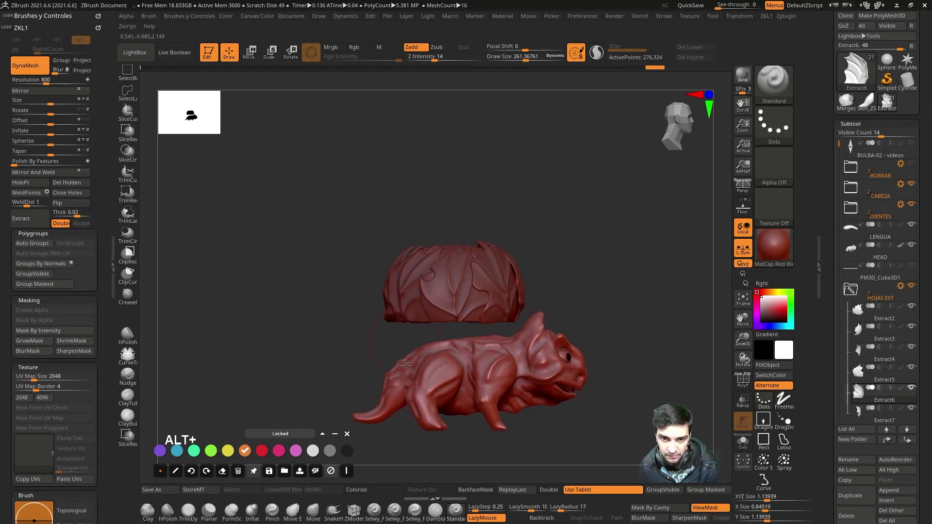
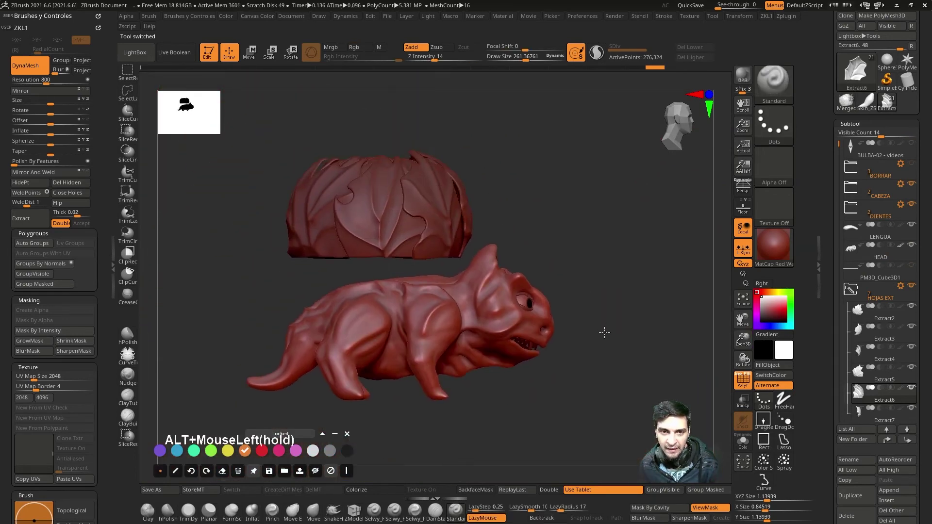
left_click(629, 250)
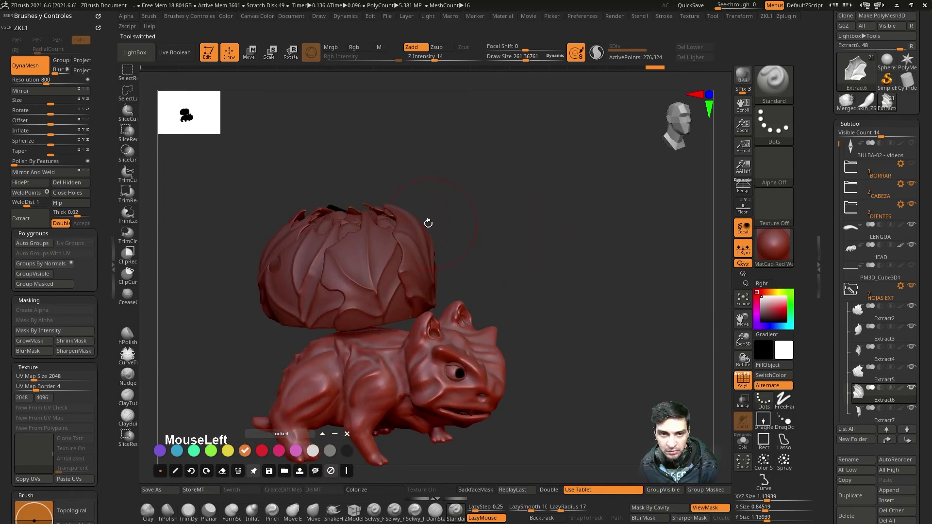
left_click(411, 224)
left_click(506, 193)
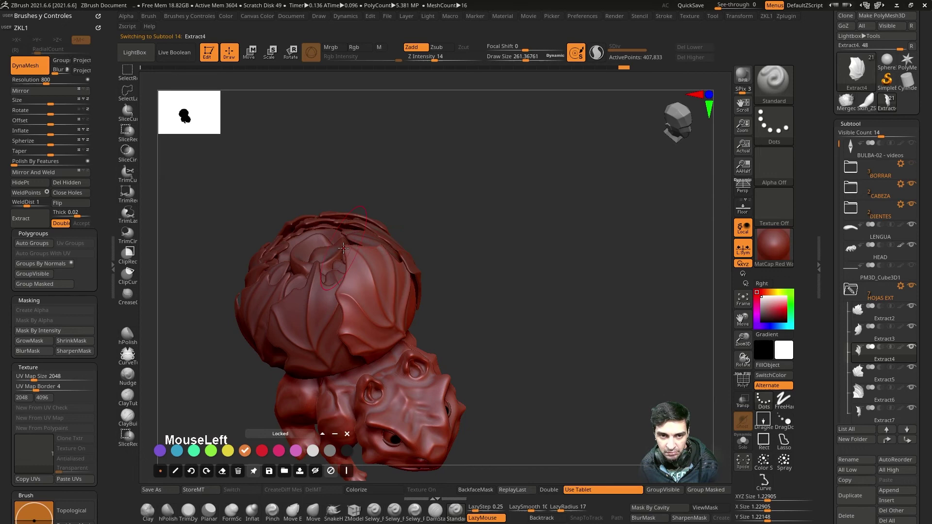
left_click_drag(474, 242, 518, 182)
left_click(520, 178)
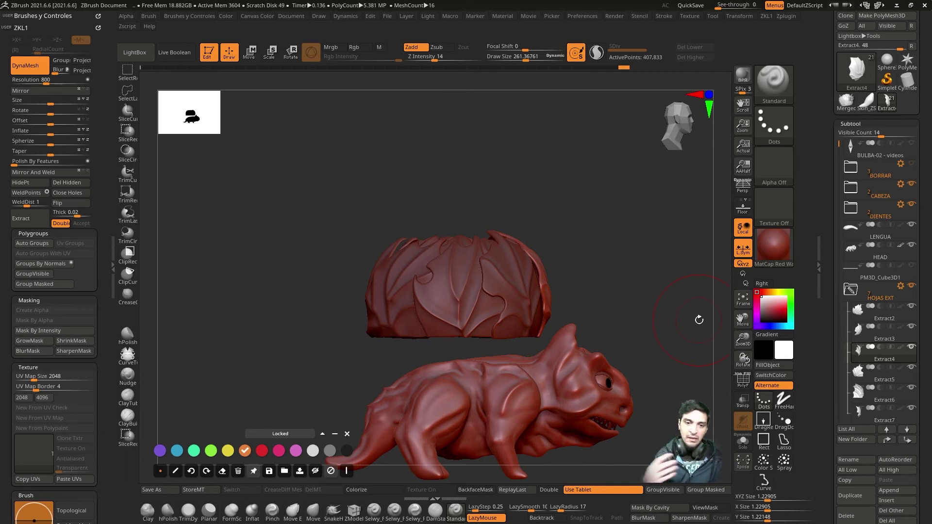
left_click(650, 256)
left_click(505, 238)
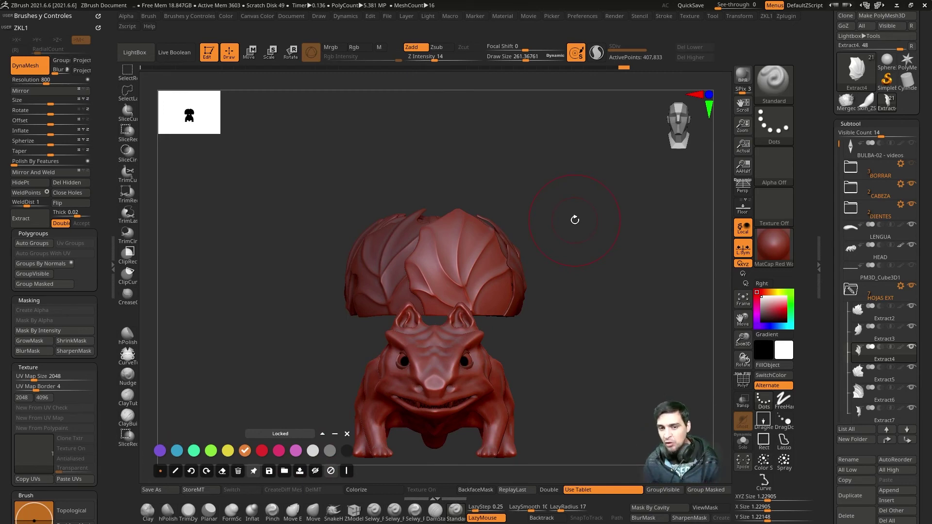
left_click_drag(583, 237, 662, 217)
left_click(661, 217)
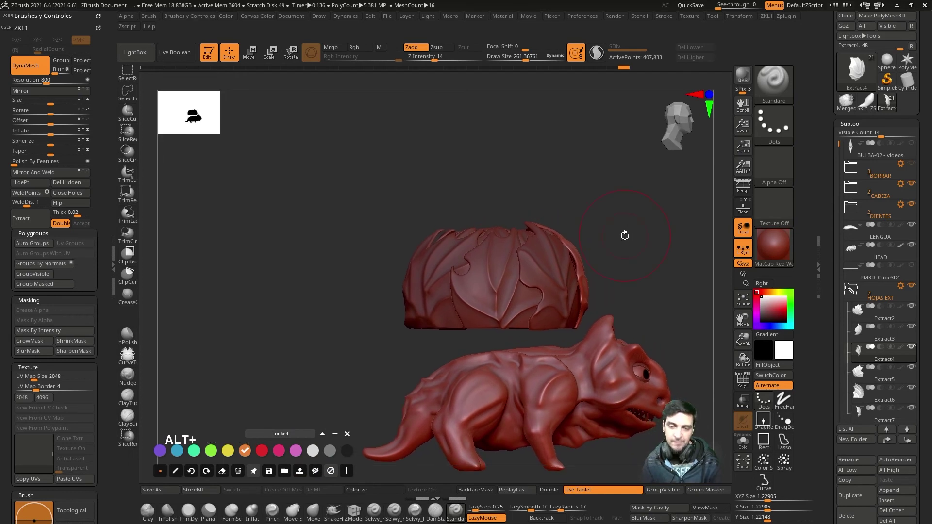
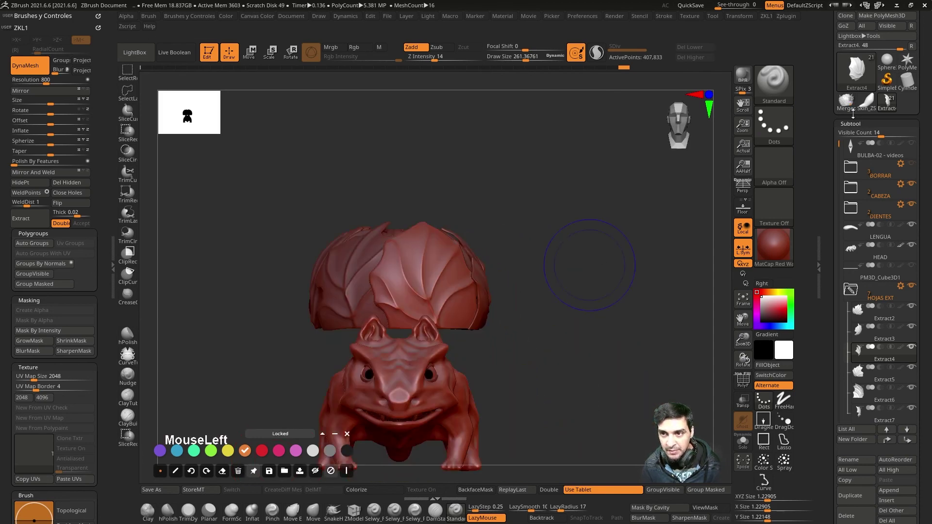
left_click_drag(520, 254, 505, 185)
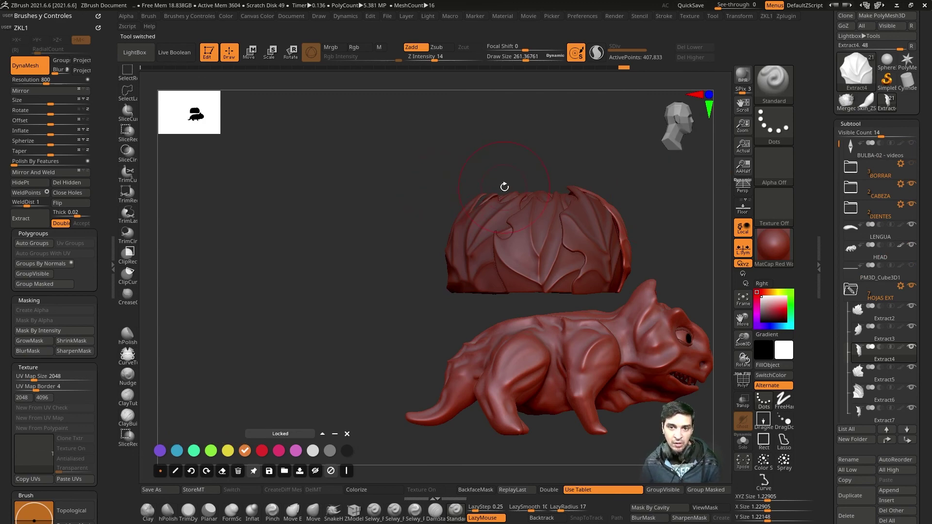
left_click_drag(553, 144, 554, 172)
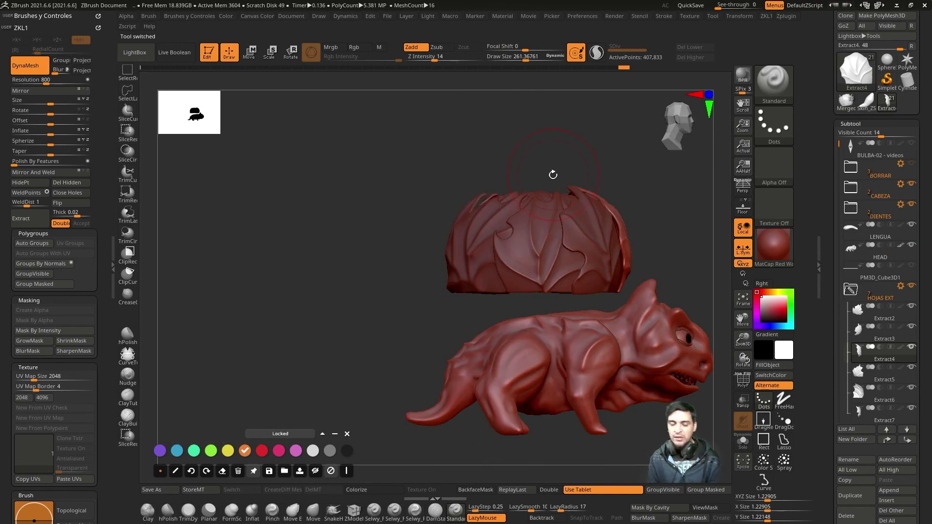